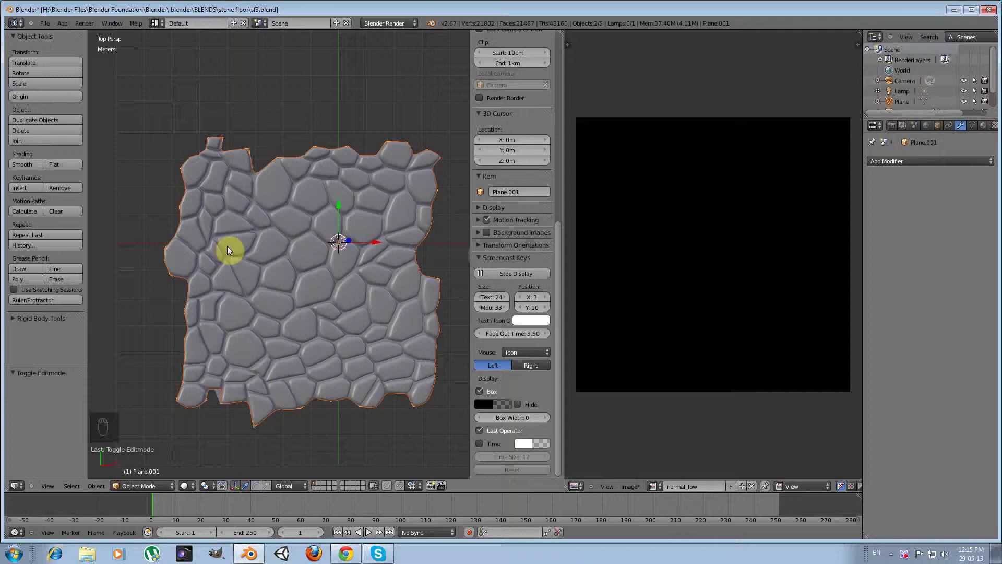
Step: Pan the 3D view to frame the stone tiles before showing the Render properties
middle_click(165, 198)
middle_click(201, 218)
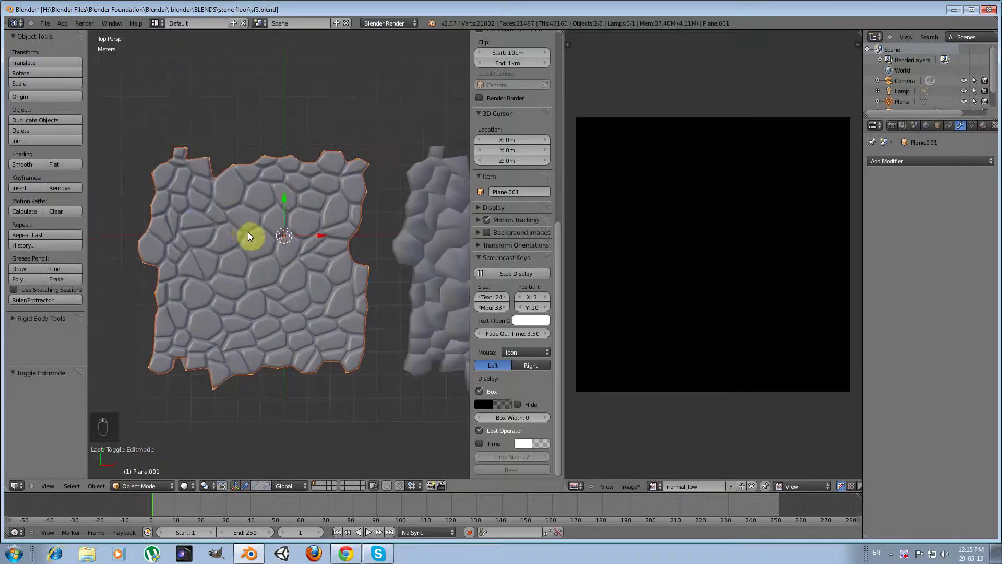
left_click_drag(257, 216, 194, 172)
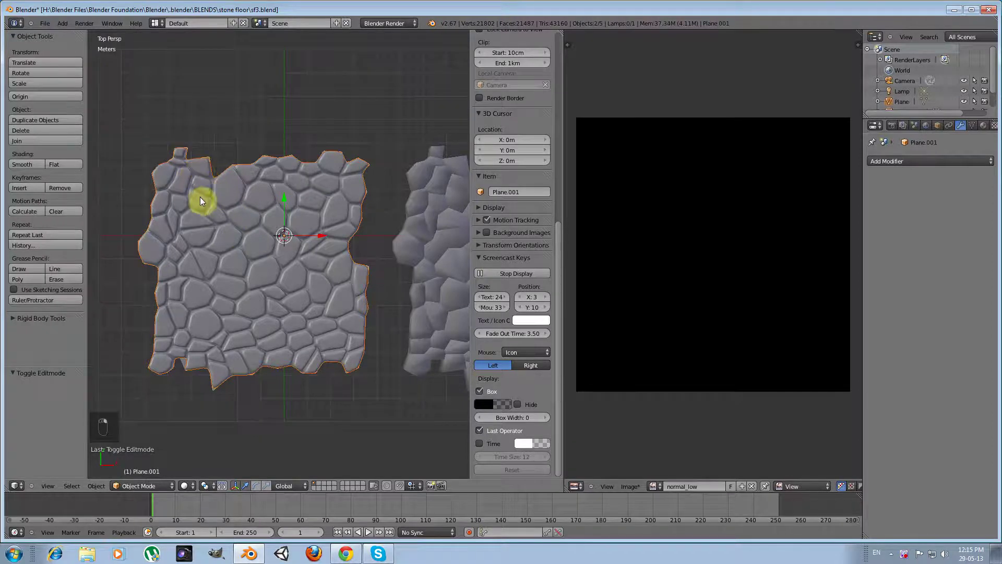
key("g")
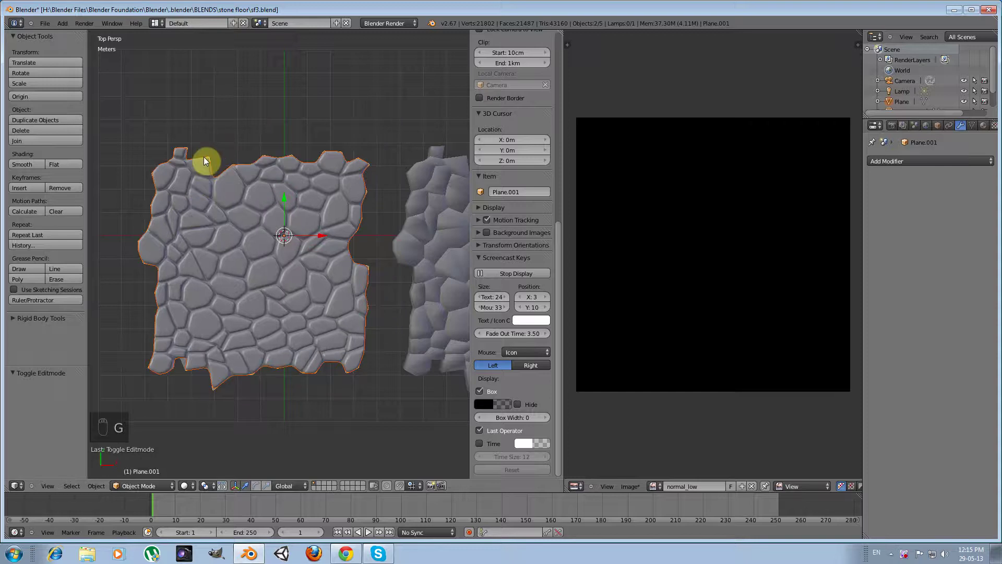
Step: Bake the high-poly detail to the normal_low tangent-space map, Selected to Active, and view it
key("g")
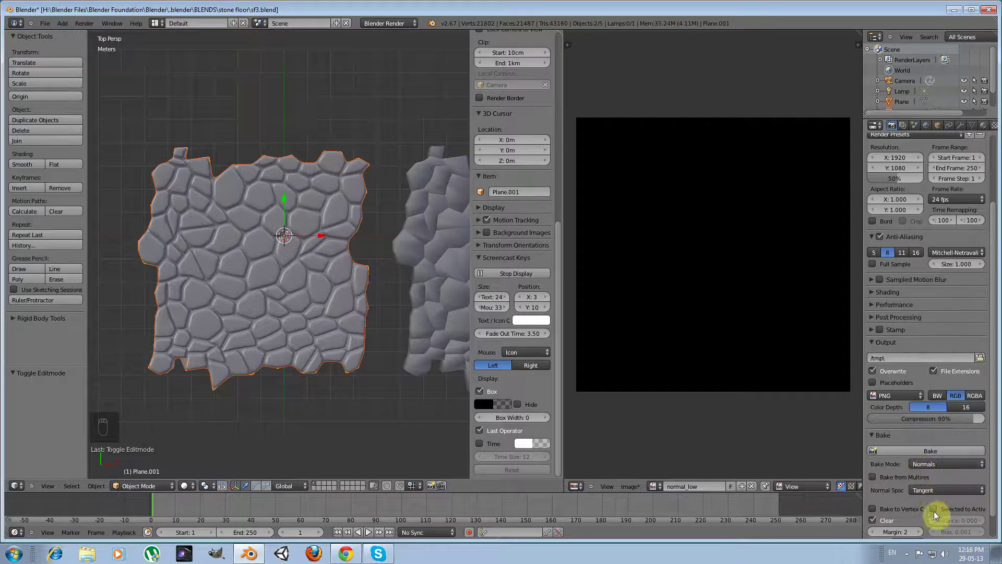
left_click_drag(937, 511, 761, 252)
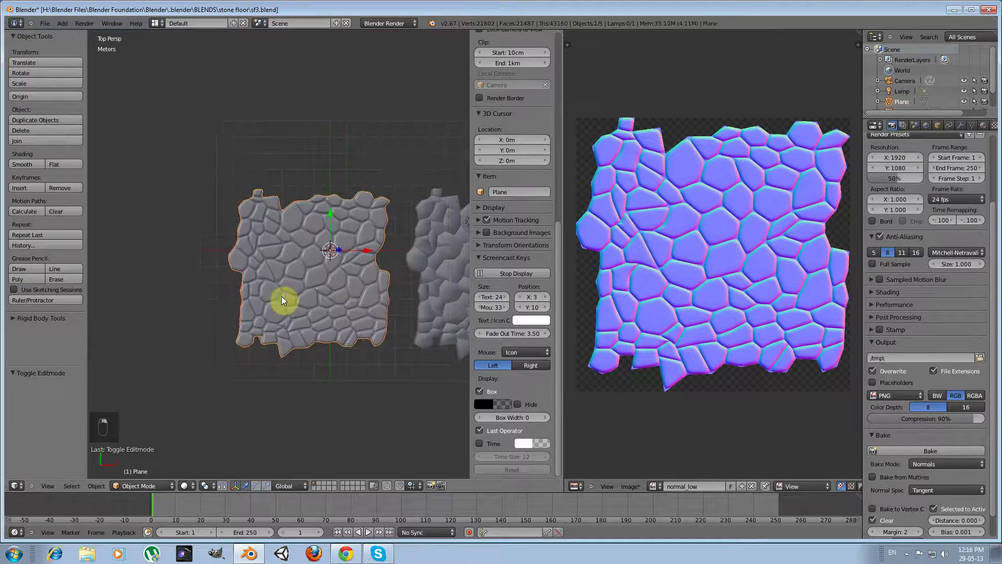
Step: Slide the flat low-poly plane left along X so it sits beside the stone tiles
left_click_drag(368, 253, 340, 255)
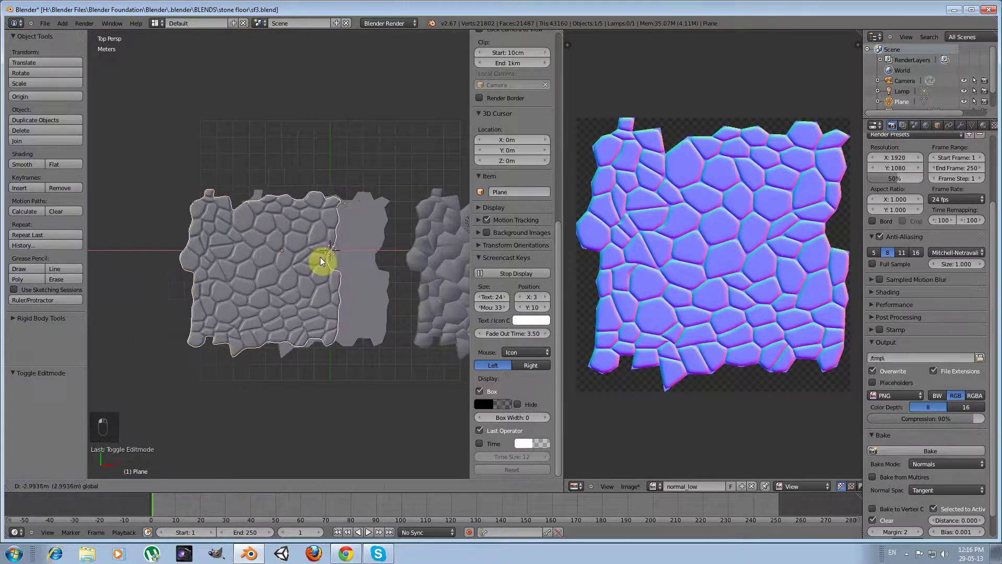
Step: Add a new material and image texture on the plane using normal_low mapped by UV coordinates
key("ctrl+z")
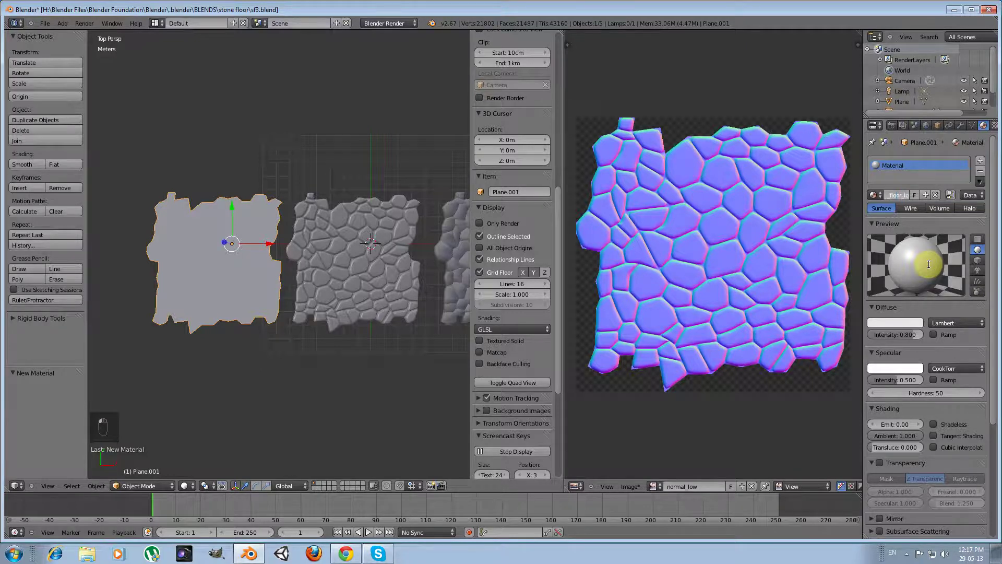
key("Left")
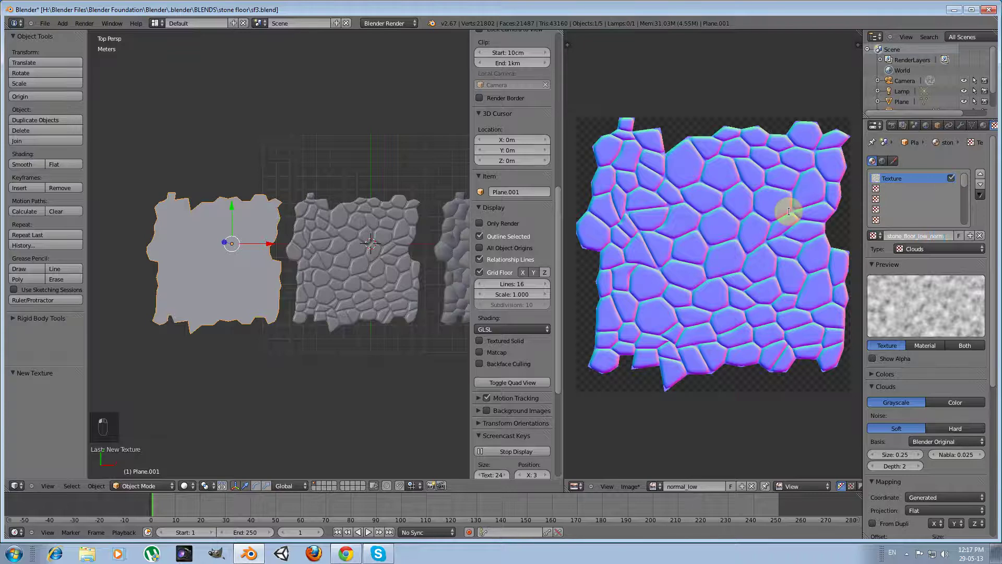
key("BackSpace")
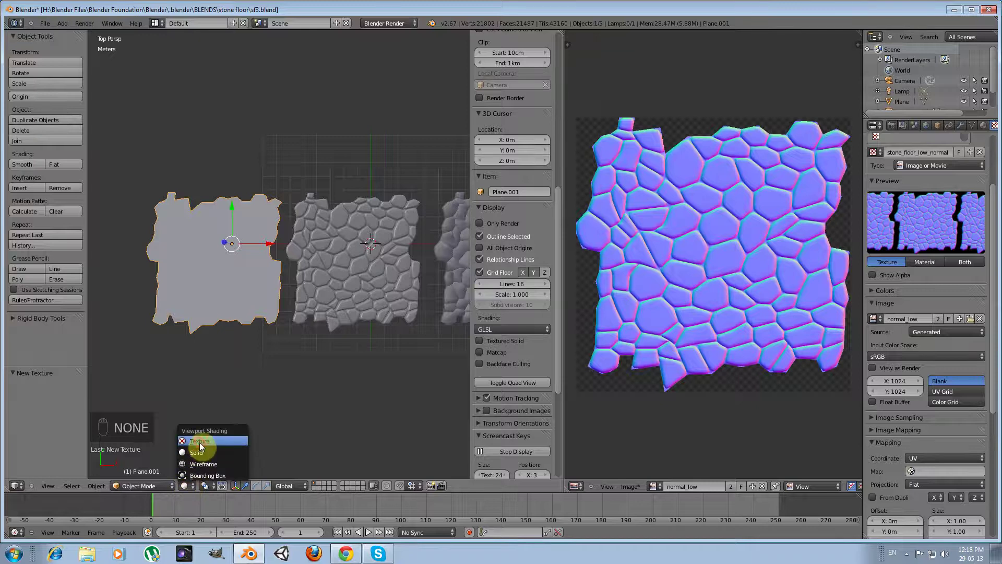
Step: Select the scene lamp, set it to Hemi and view the tiles from above
left_click_drag(197, 388, 232, 379)
right_click(447, 233)
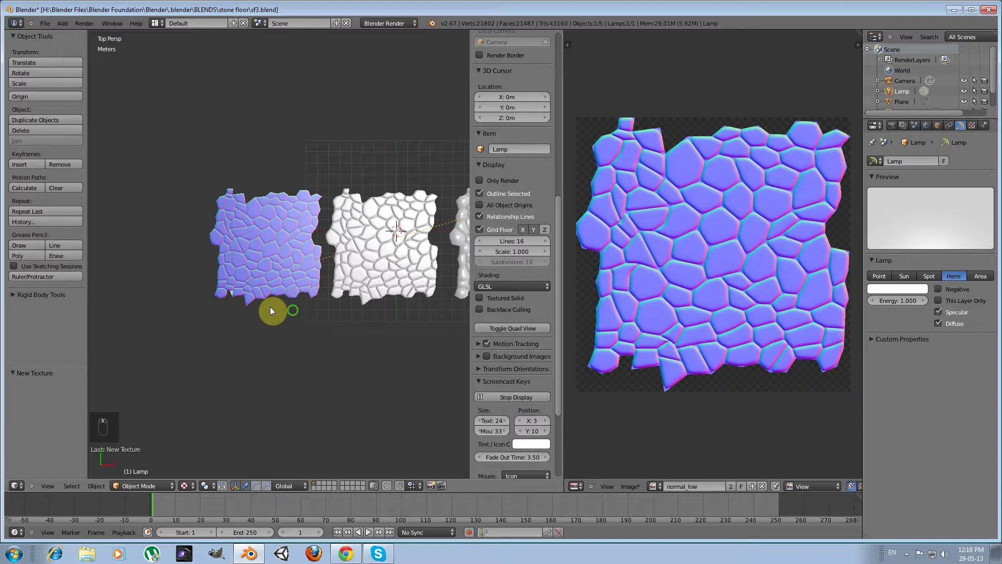
left_click_drag(325, 253, 259, 253)
key("KP_7")
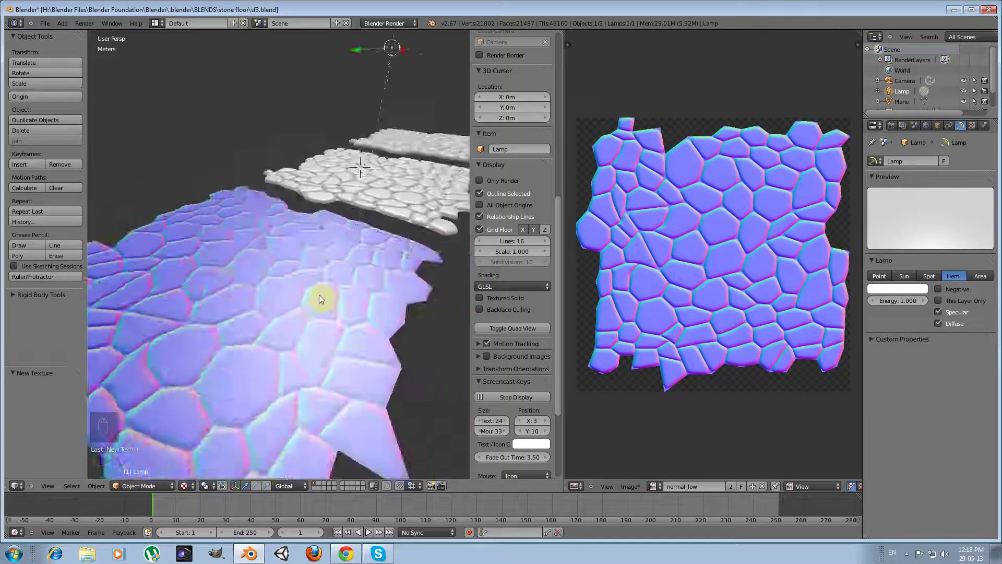
Step: Reselect the low-poly plane so its normal-map colours and image sampling settings show
left_click_drag(239, 314, 211, 277)
left_click_drag(271, 302, 255, 300)
Step: Flag the texture as a Normal Map and switch its influence from Color to Normal
key("KP_7")
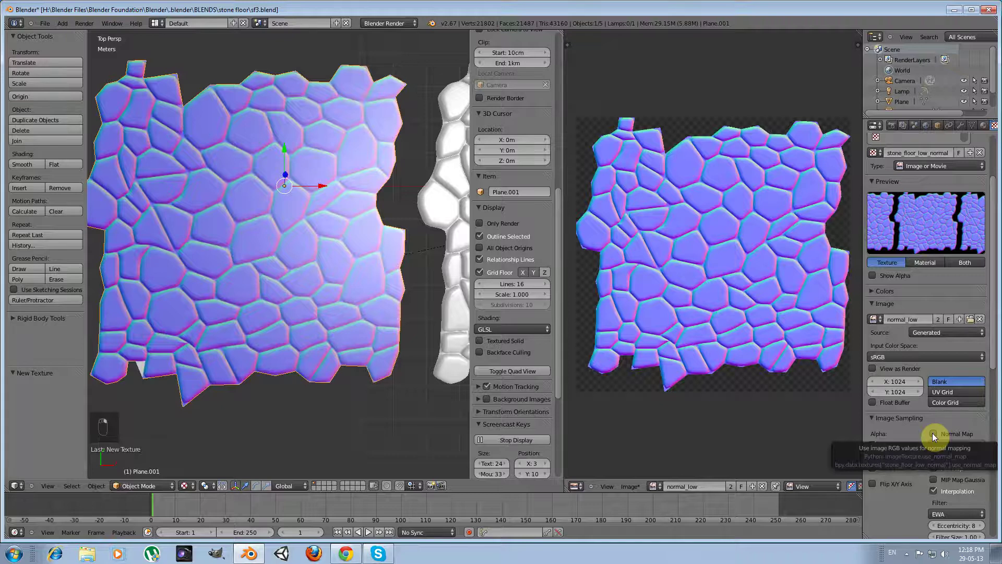
left_click_drag(935, 436, 906, 359)
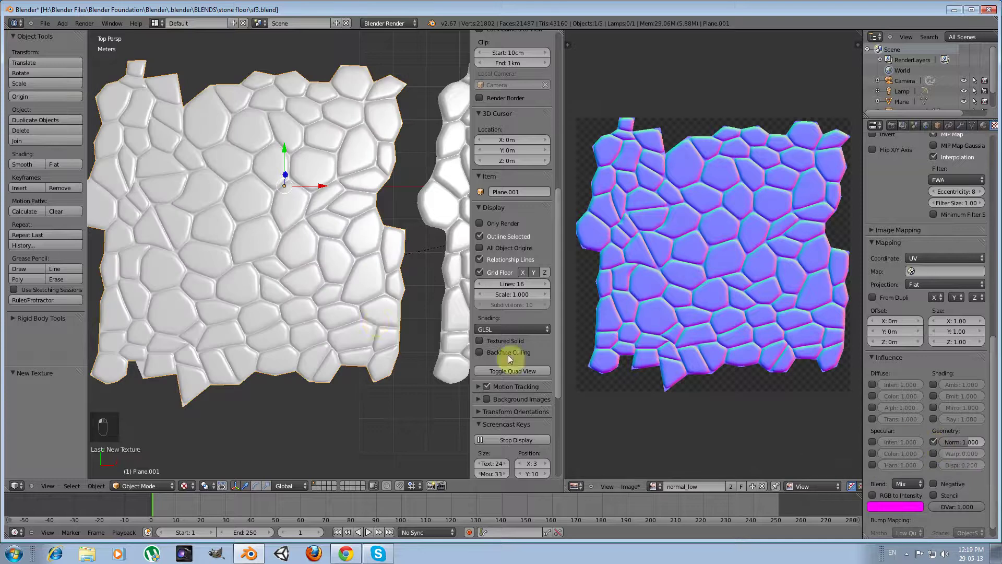
left_click_drag(364, 321, 262, 317)
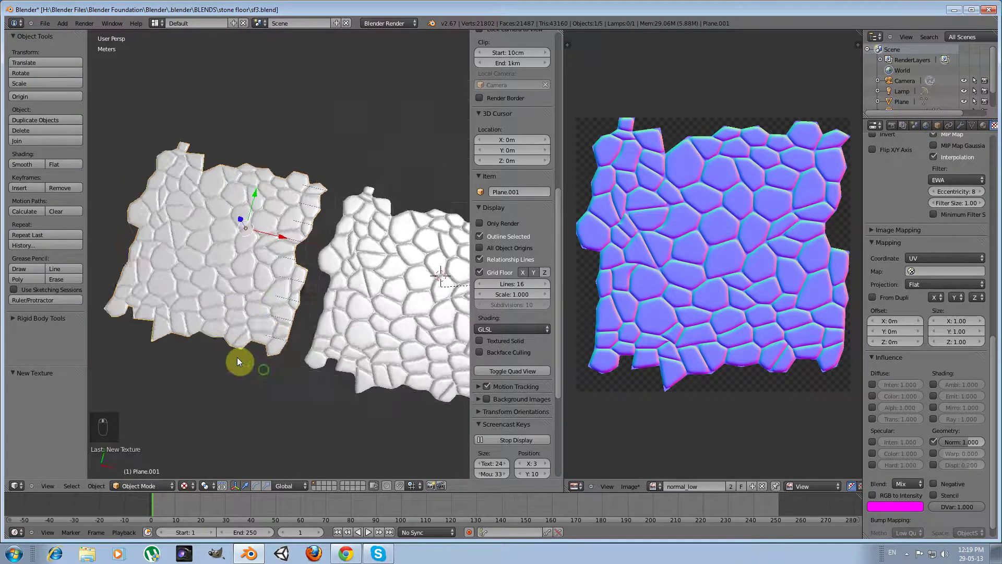
middle_click(284, 305)
left_click_drag(352, 307, 270, 346)
key("KP_7")
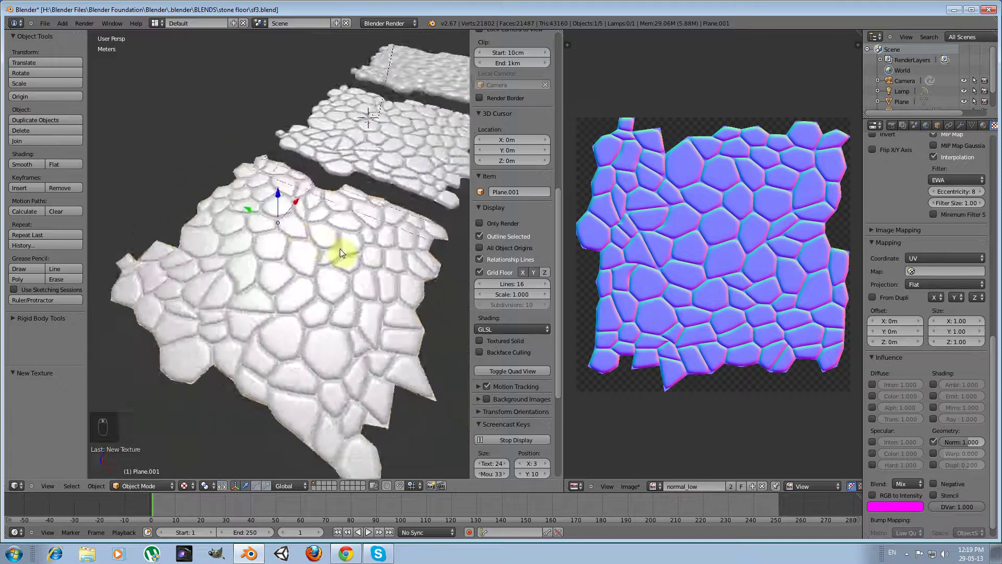
left_click_drag(379, 245, 264, 244)
middle_click(249, 244)
key("KP_7")
middle_click(256, 251)
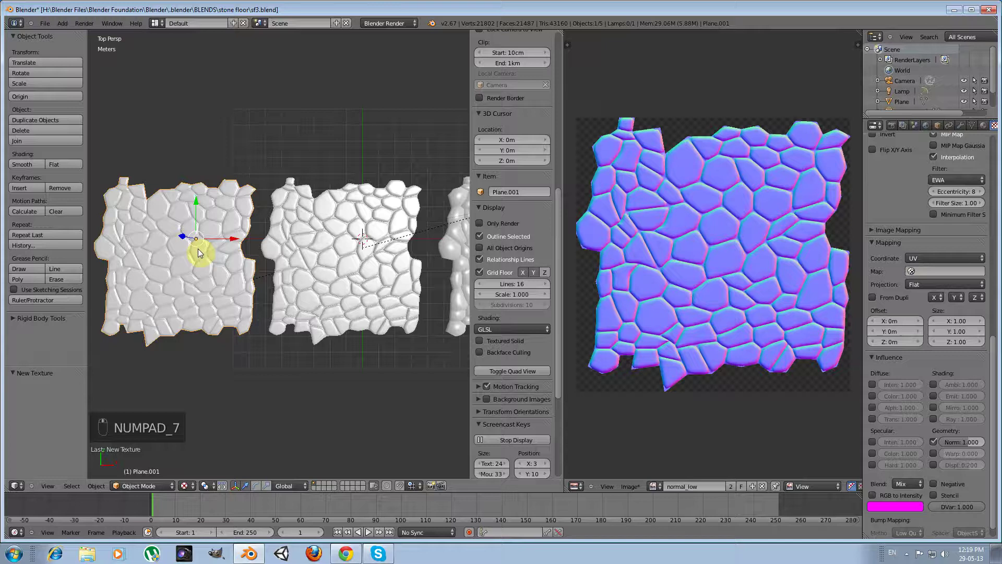
left_click_drag(176, 271, 207, 278)
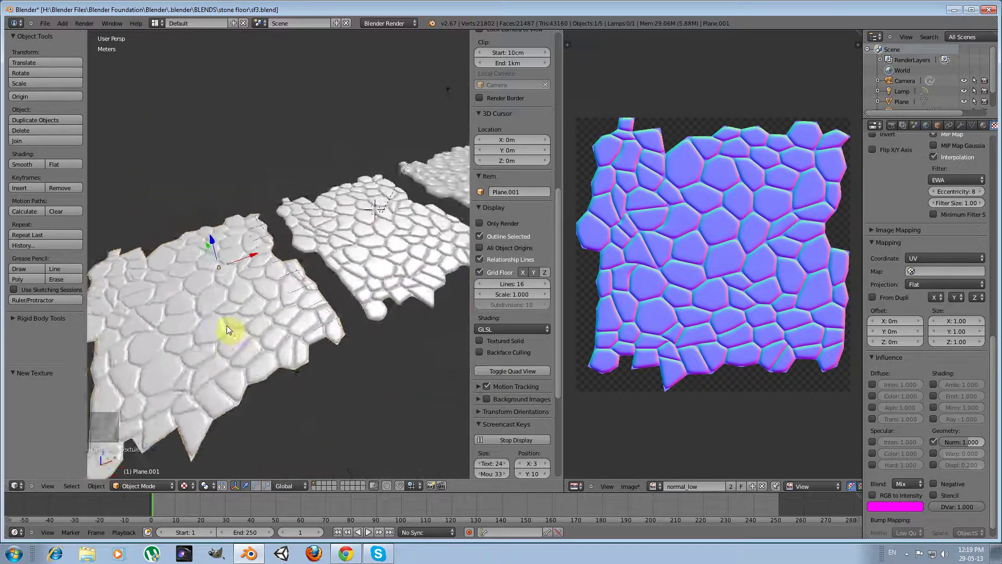
middle_click(275, 297)
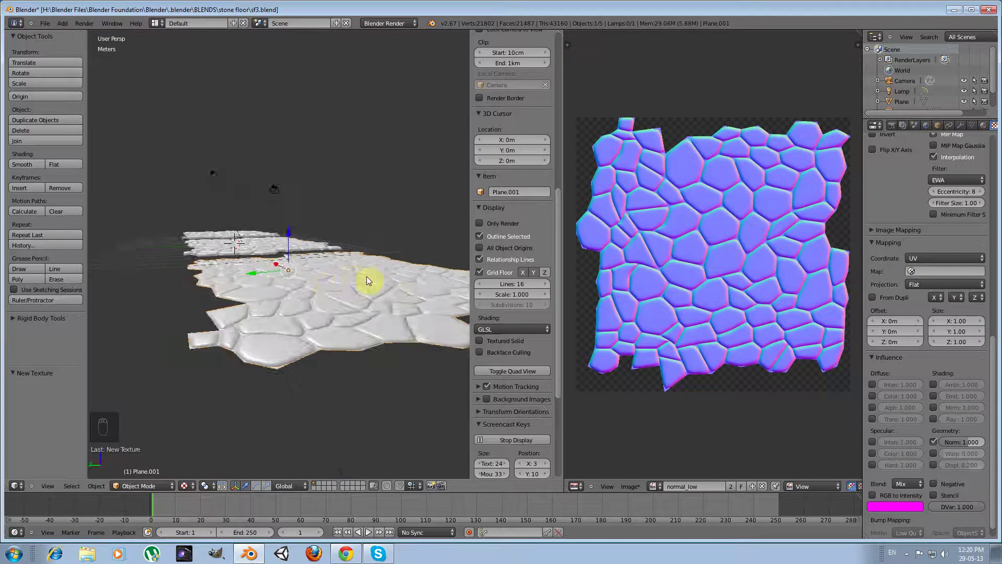
middle_click(308, 306)
middle_click(375, 305)
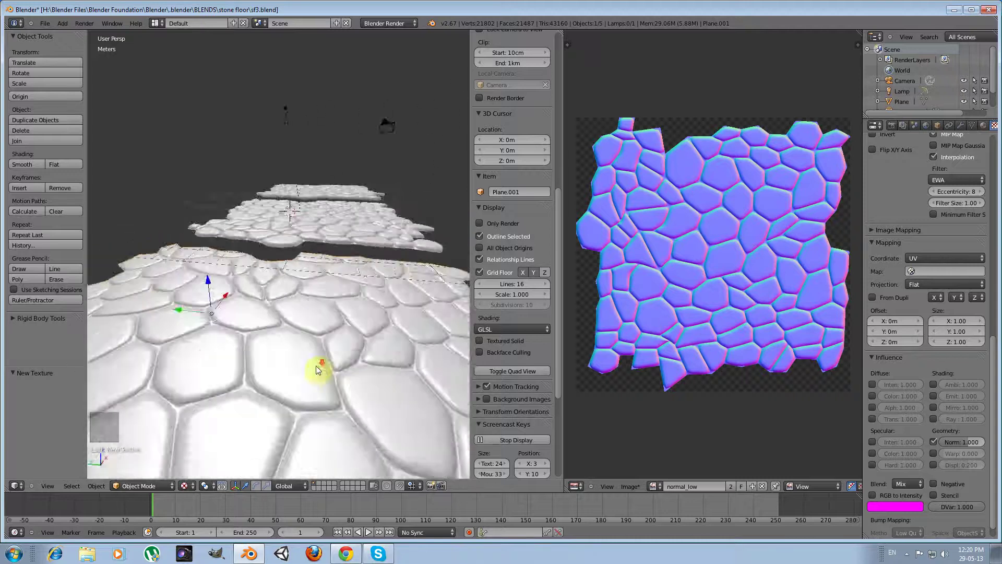
middle_click(253, 314)
middle_click(341, 316)
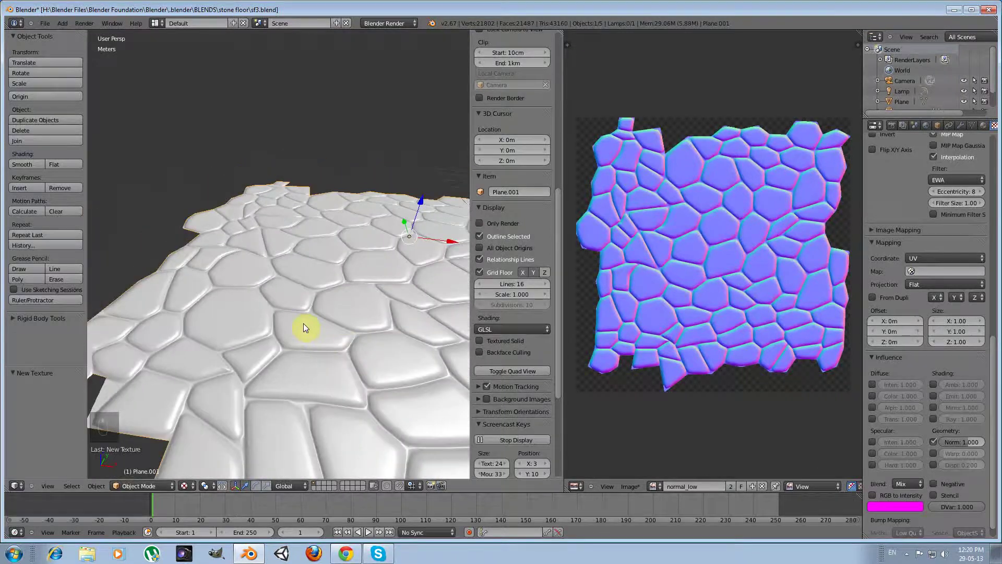
key("KP_7")
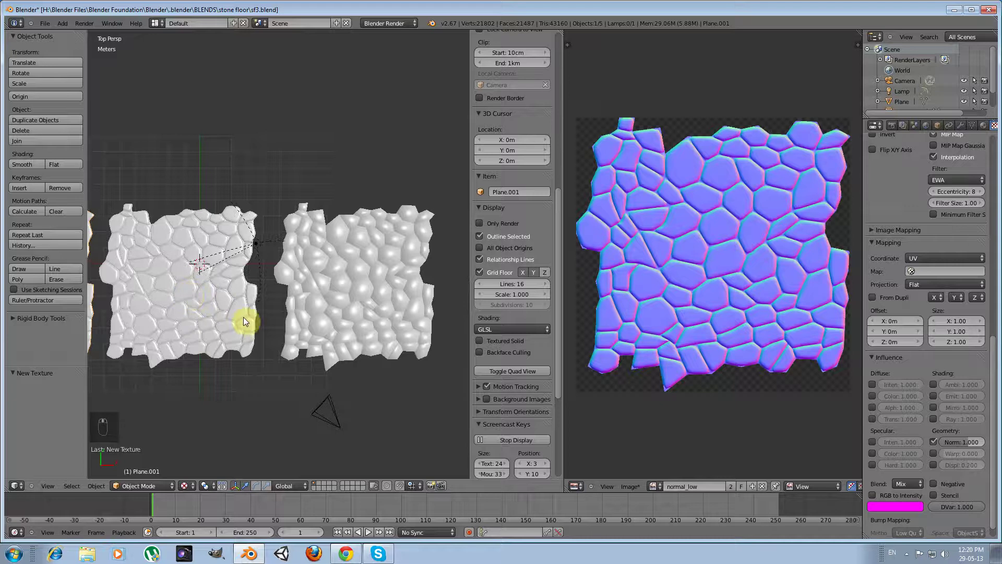
Step: Select the mid-poly Plane.002 from above and enter Edit Mode with all geometry selected
left_click_drag(160, 317, 160, 340)
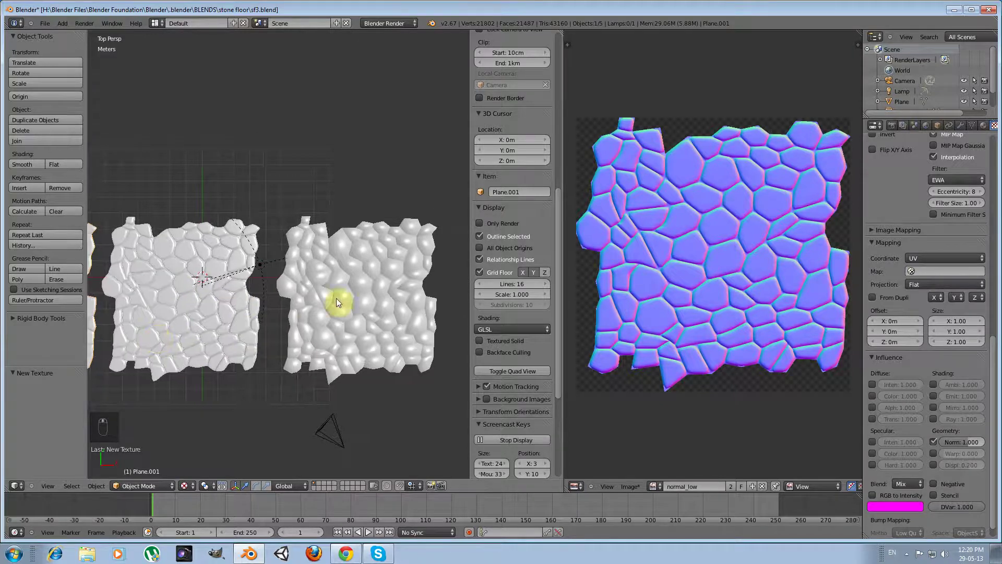
middle_click(298, 428)
left_click_drag(333, 262, 333, 262)
key("KP_7")
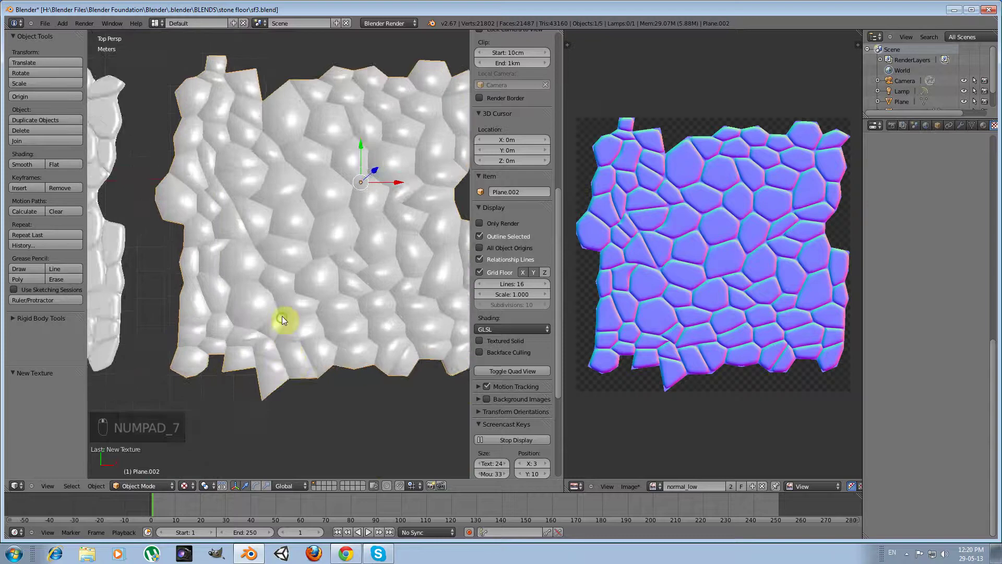
key("Tab")
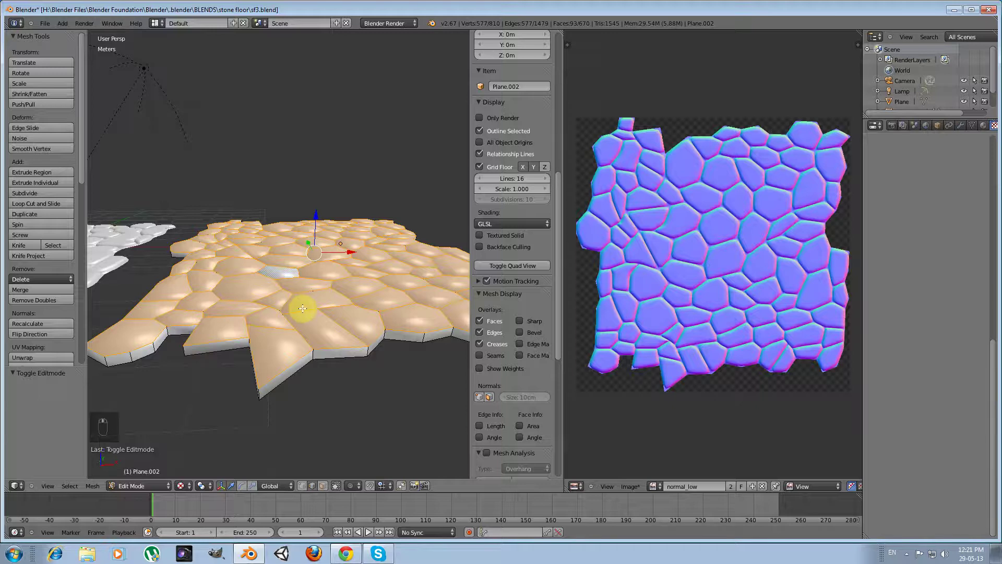
Step: Create vertex group tiles_top, assign the selected tile tops and shrink/fatten them with Alt+S
left_click_drag(111, 247, 914, 171)
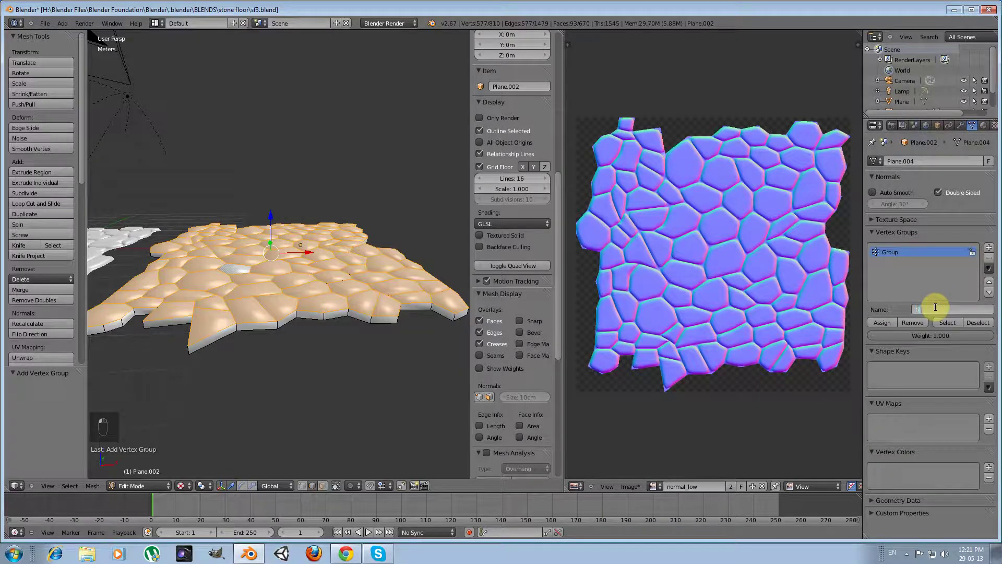
left_click_drag(940, 310, 876, 327)
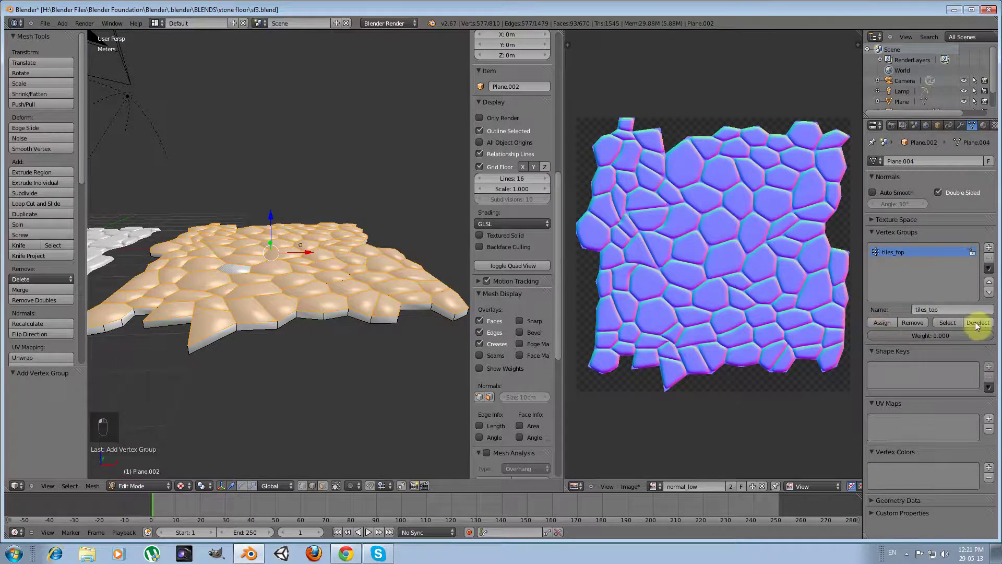
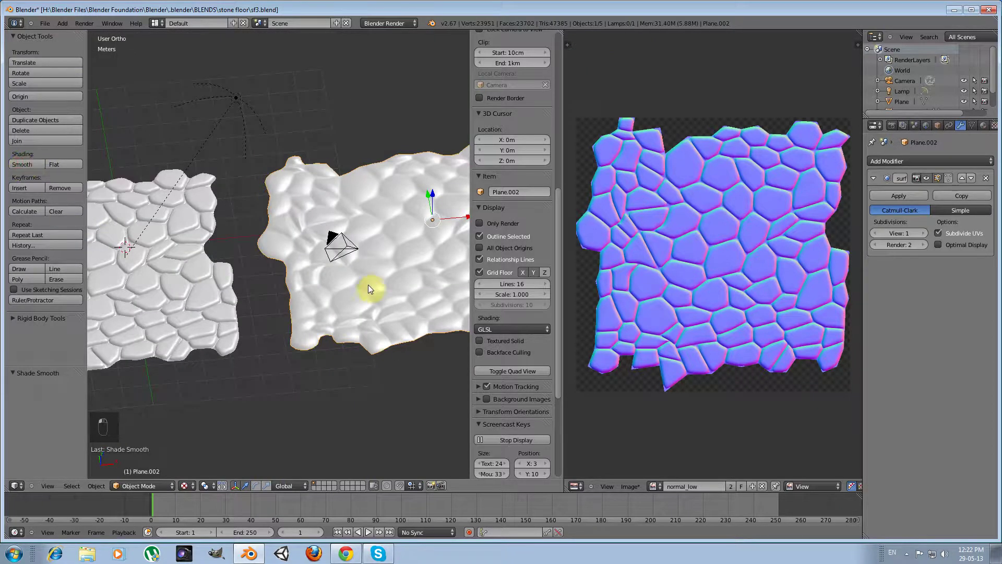
Step: Smooth-shade the subdivided mid-poly tile and inspect it in perspective and from above
left_click(350, 291)
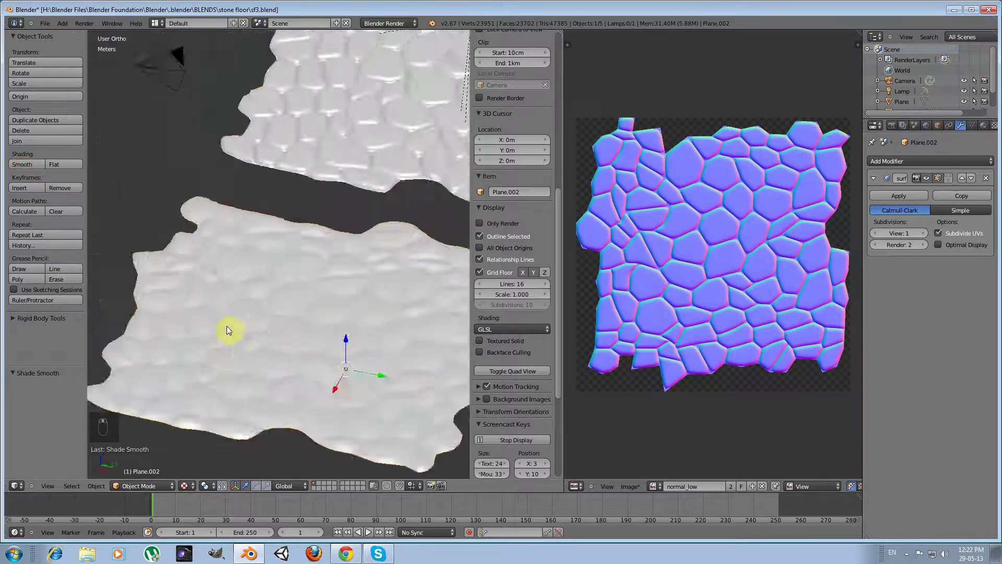
key("KP_5")
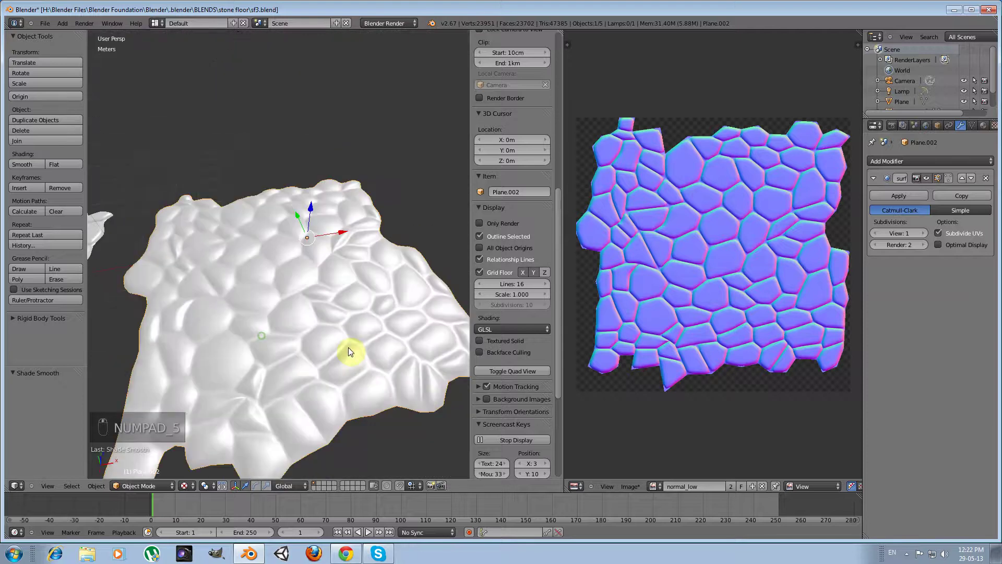
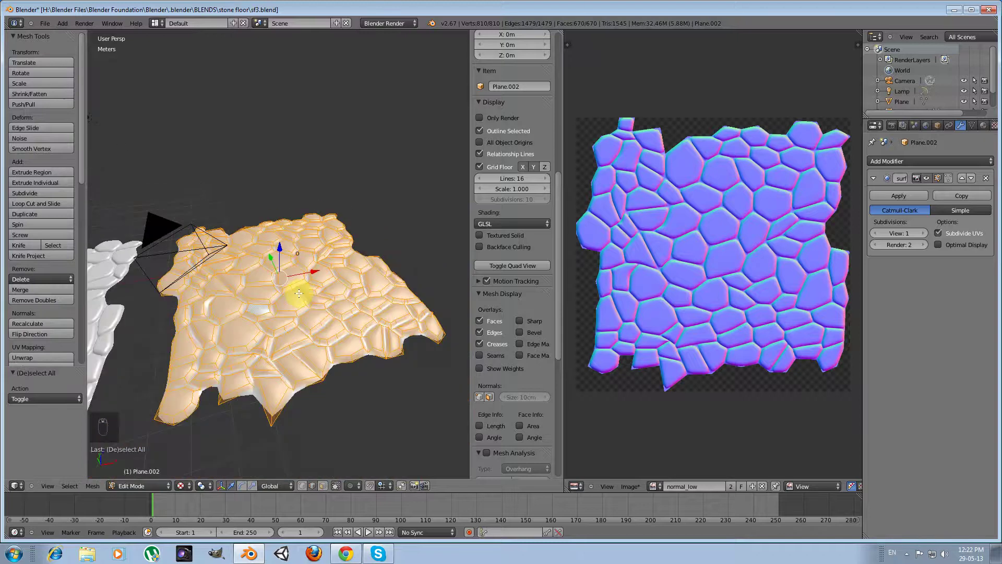
key("a")
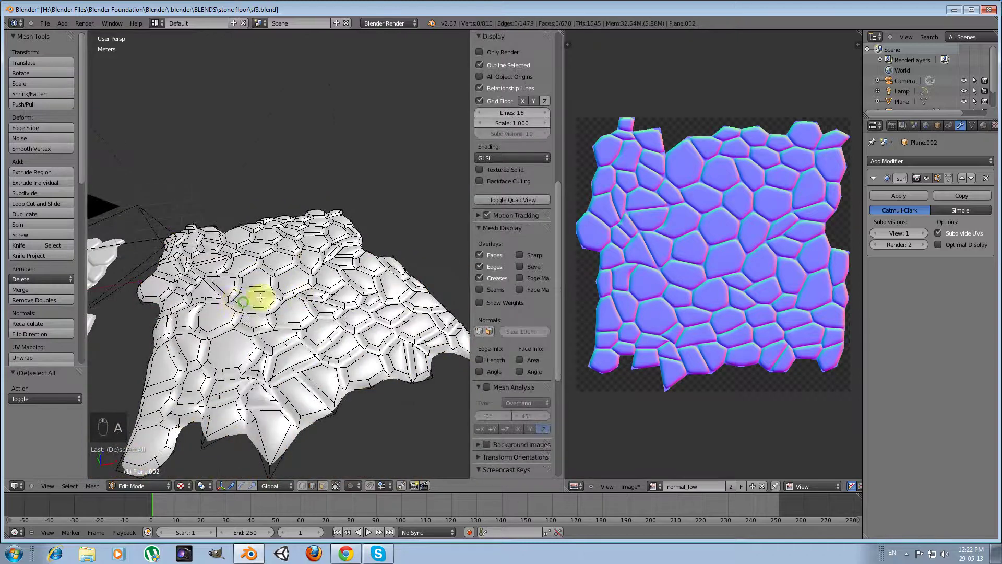
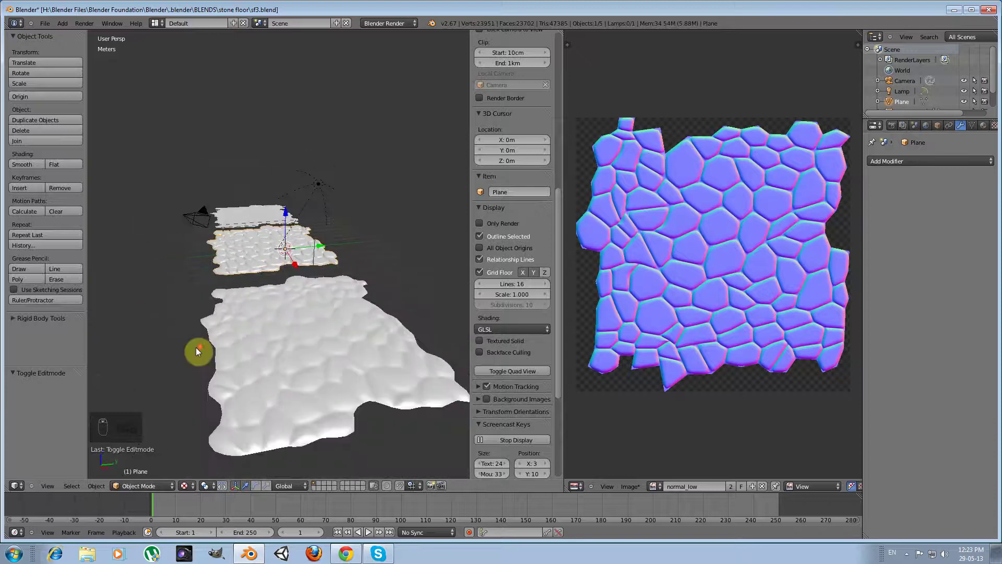
key("KP_7")
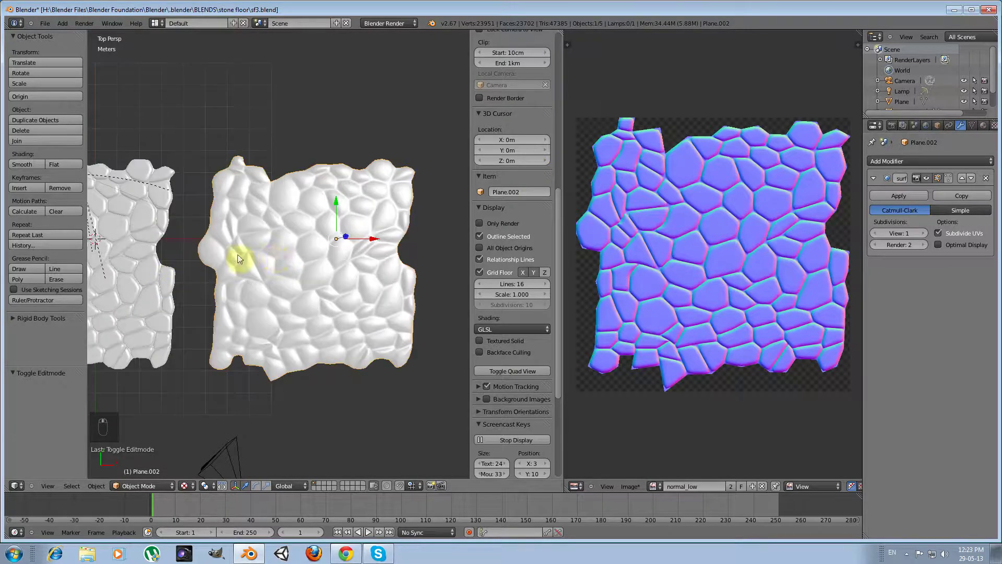
Step: Re-enter Edit Mode and select the whole mid-poly tile mesh for the new bake image
key("Tab")
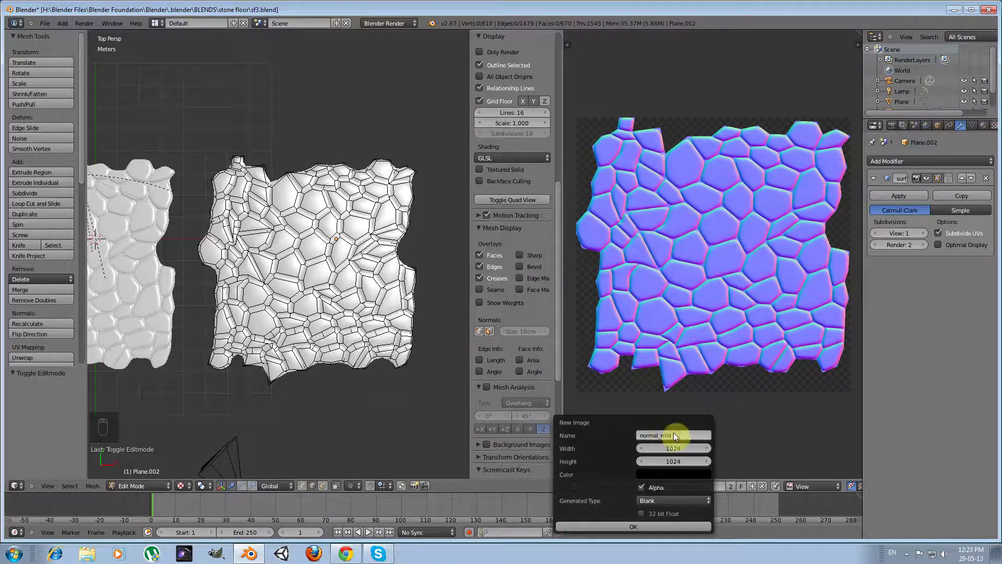
key("a")
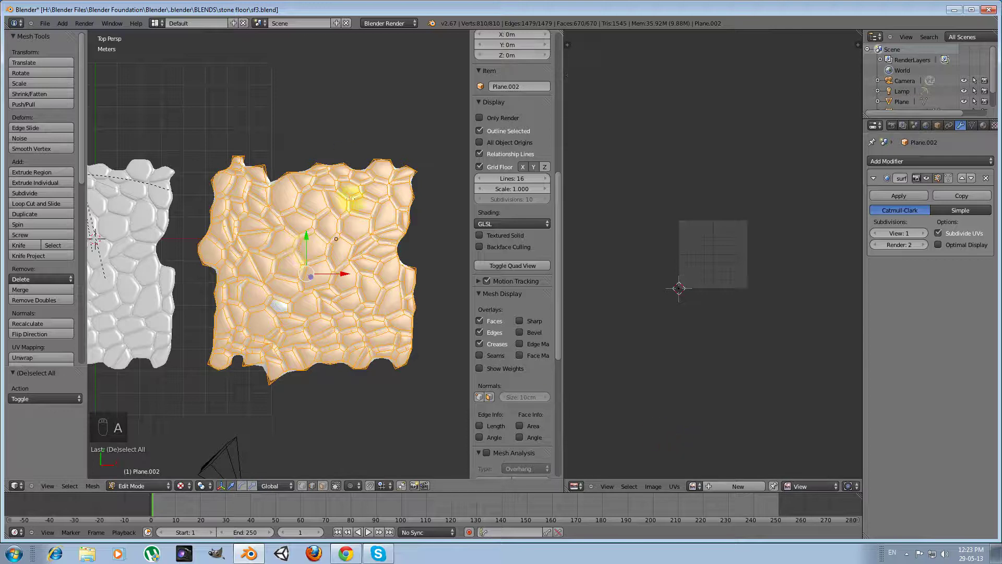
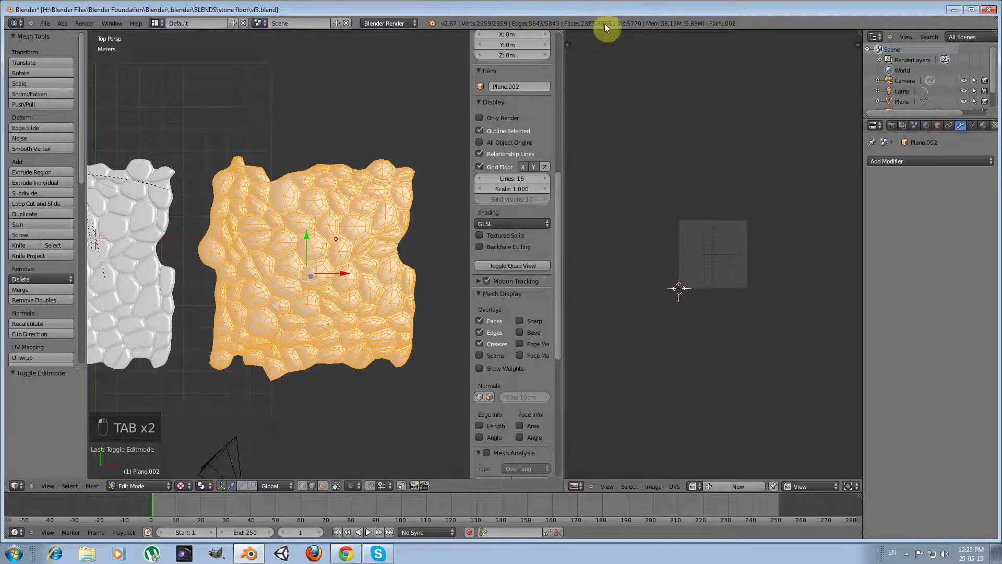
key("Tab")
key("Tab")
key("Tab")
Step: Undo back to restore the Catmull-Clark subdivision modifier on the tile
key("ctrl+z")
key("ctrl+z")
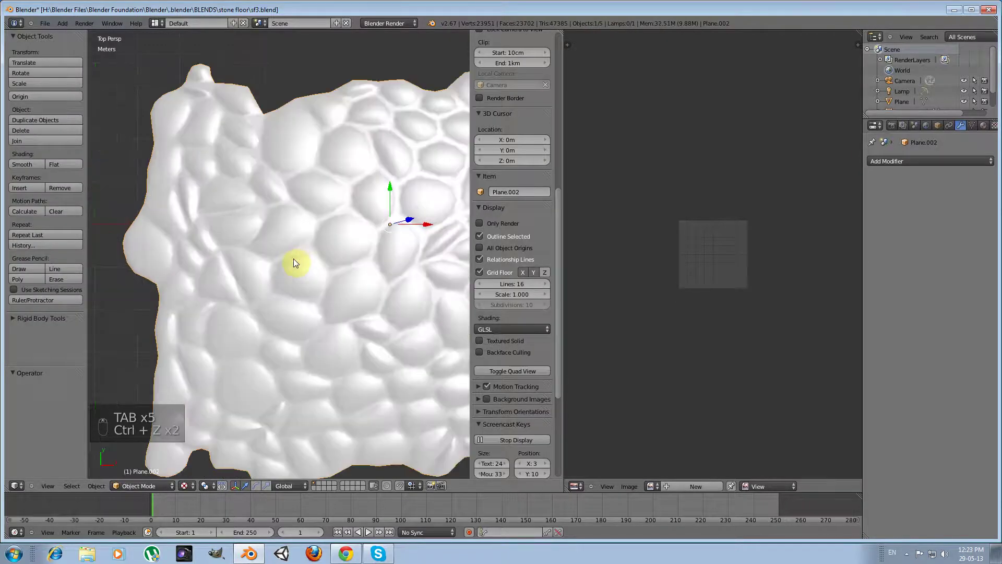
key("ctrl+z")
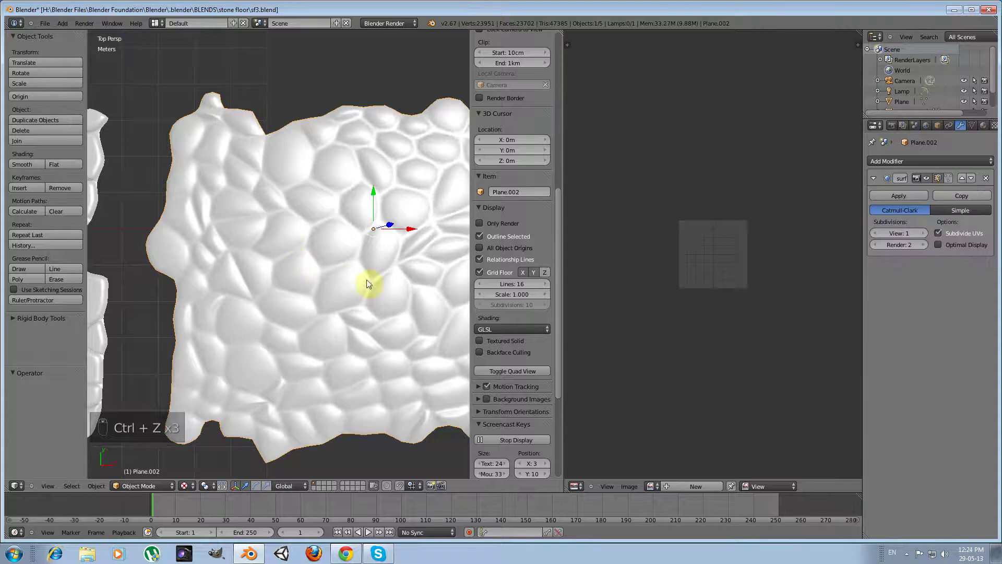
Step: Select the tiles_top vertex group in Edit Mode and shrink/fatten those faces
key("Tab")
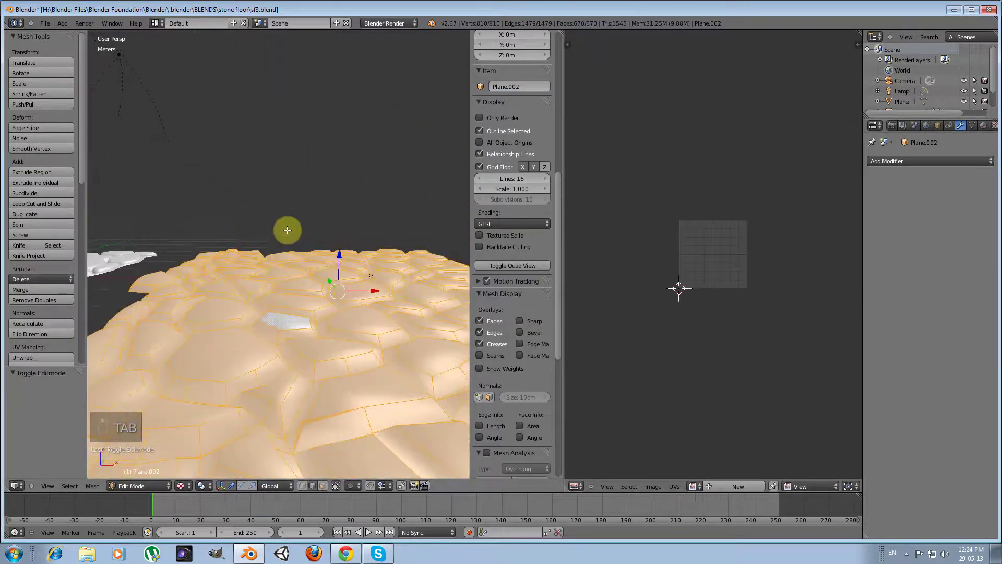
key("a")
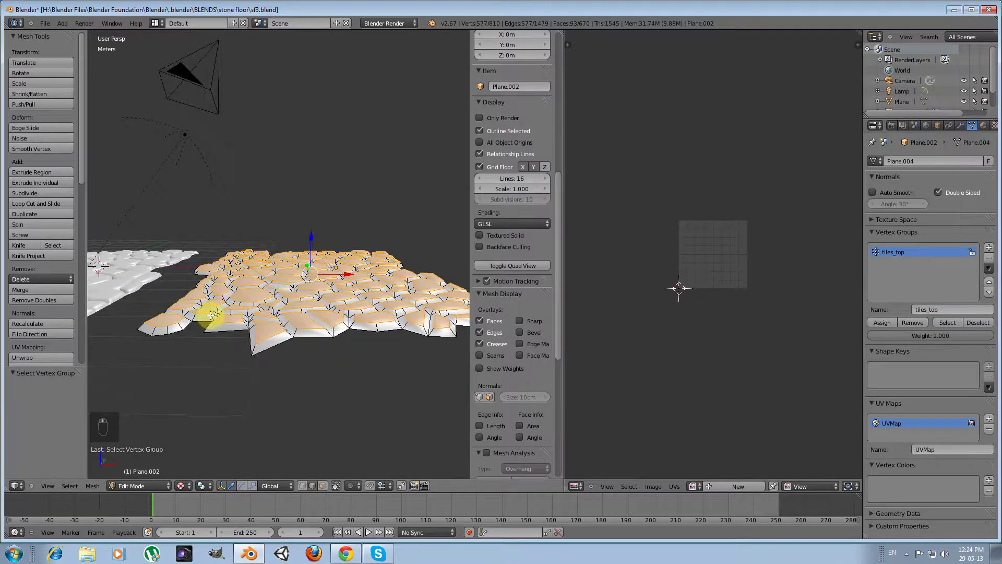
key("s")
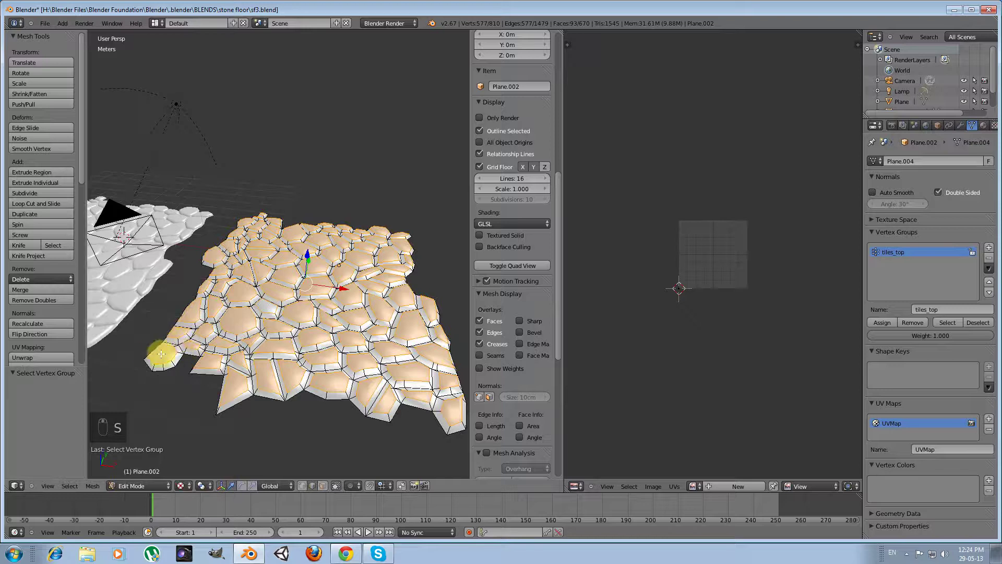
key("alt+s")
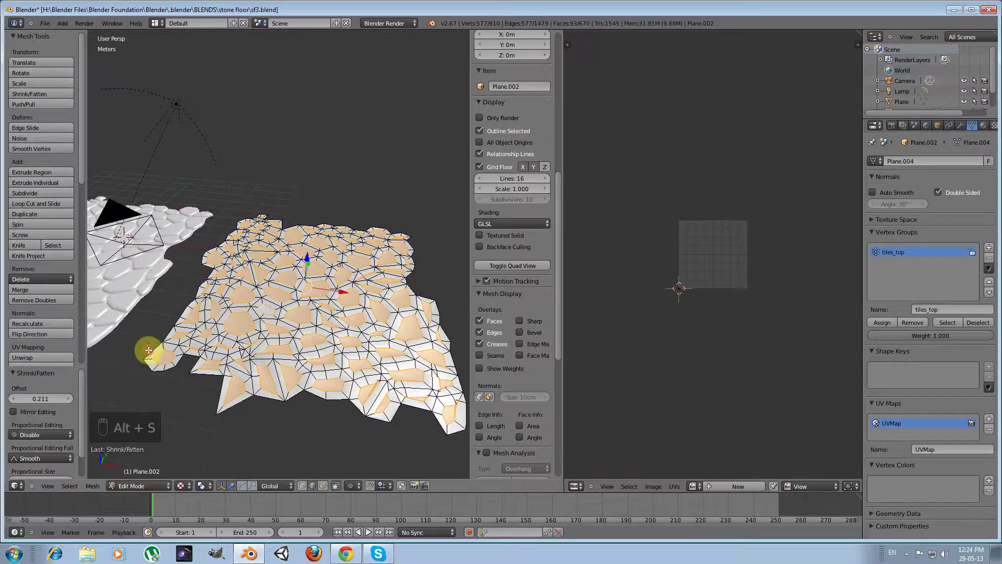
Step: Raise the tile tops about 17.7 cm along Z and return to Object Mode
key("KP_1")
key("KP_5")
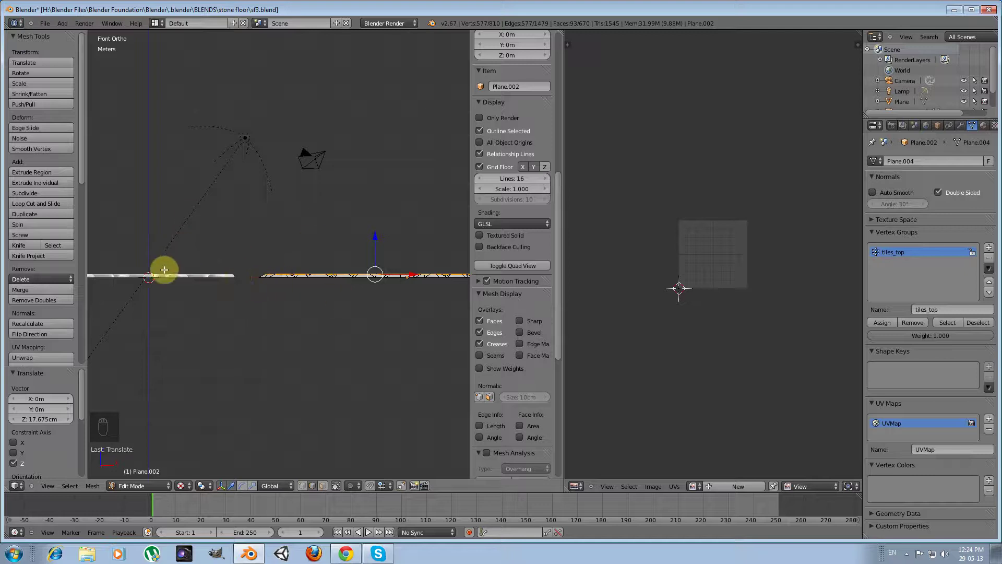
key("KP_7")
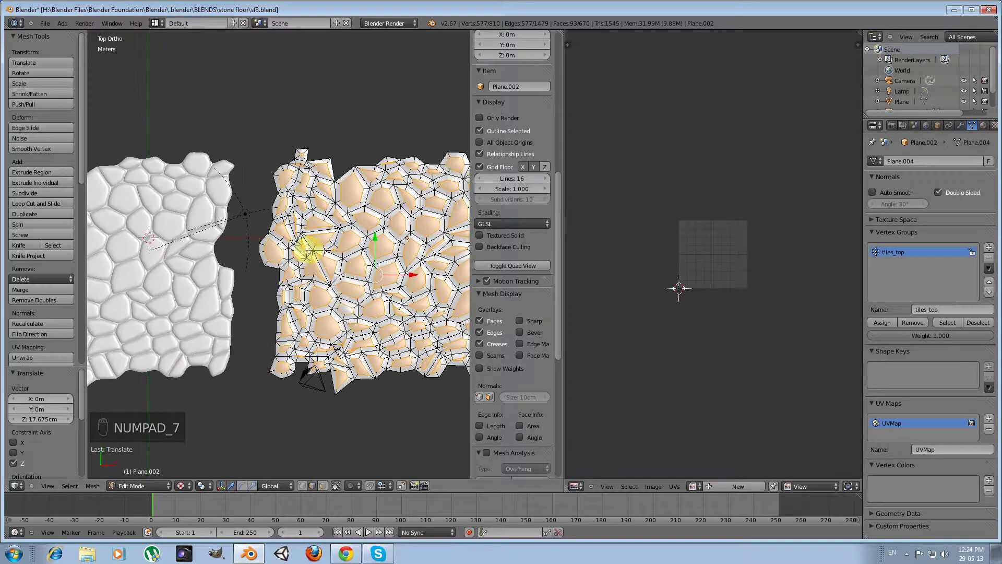
key("Tab")
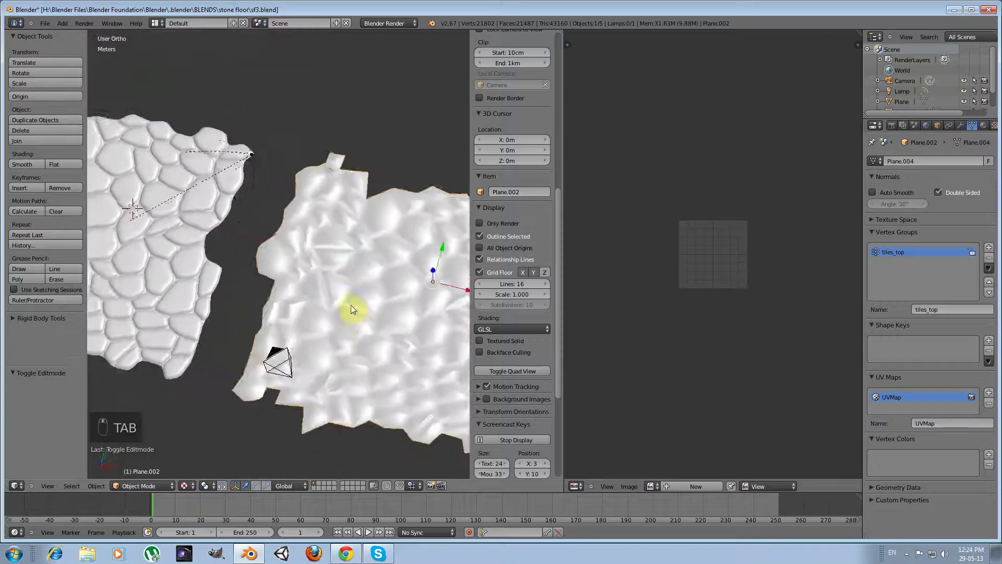
Step: Move a first stray edge vertex of Plane.002 onto the high-poly tile outline
key("Tab")
key("KP_Decimal")
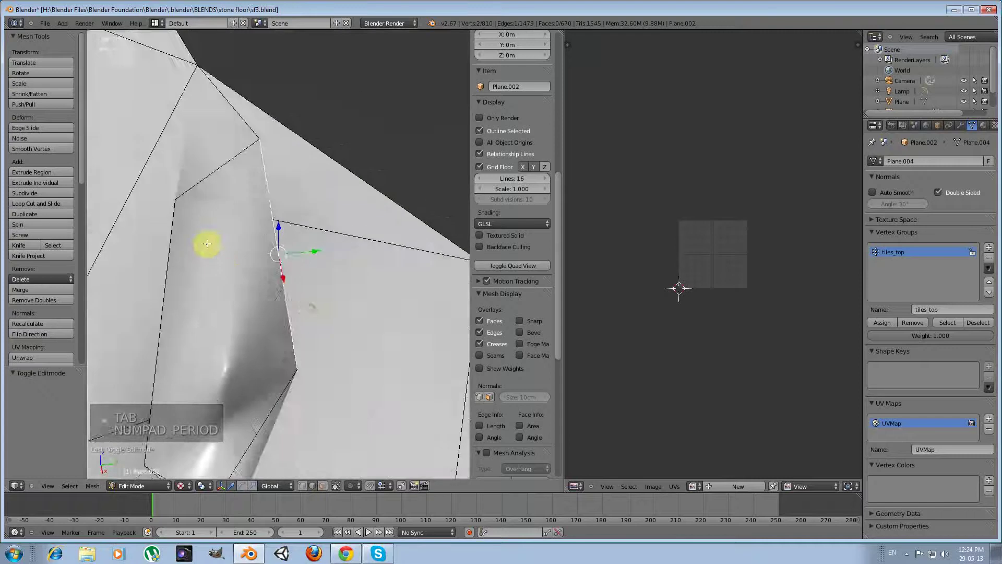
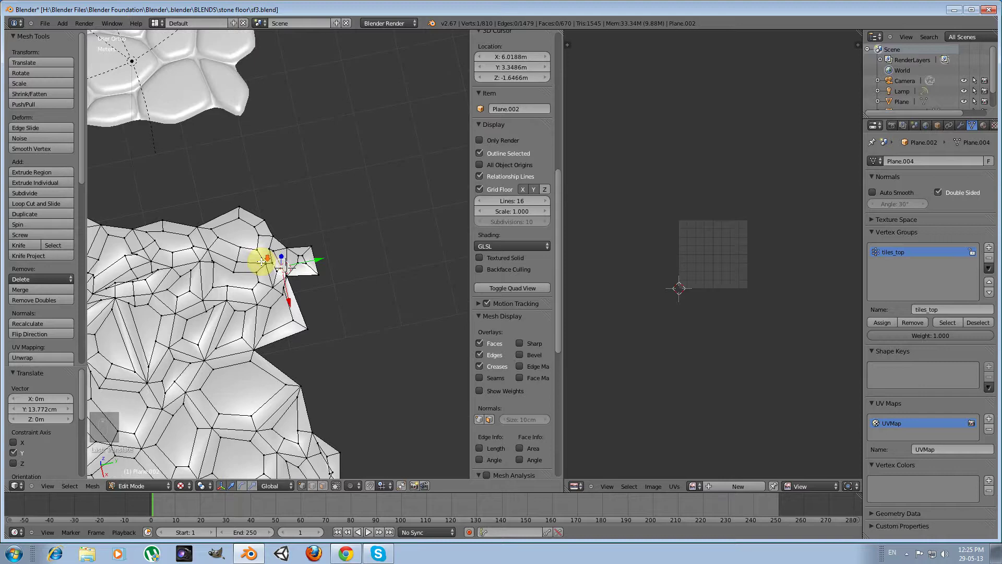
key("Tab")
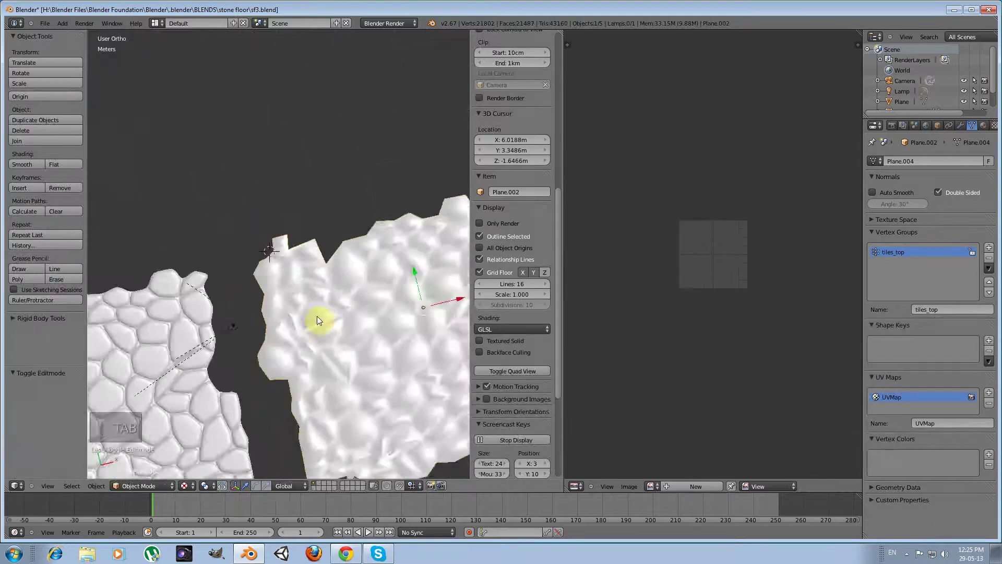
key("KP_7")
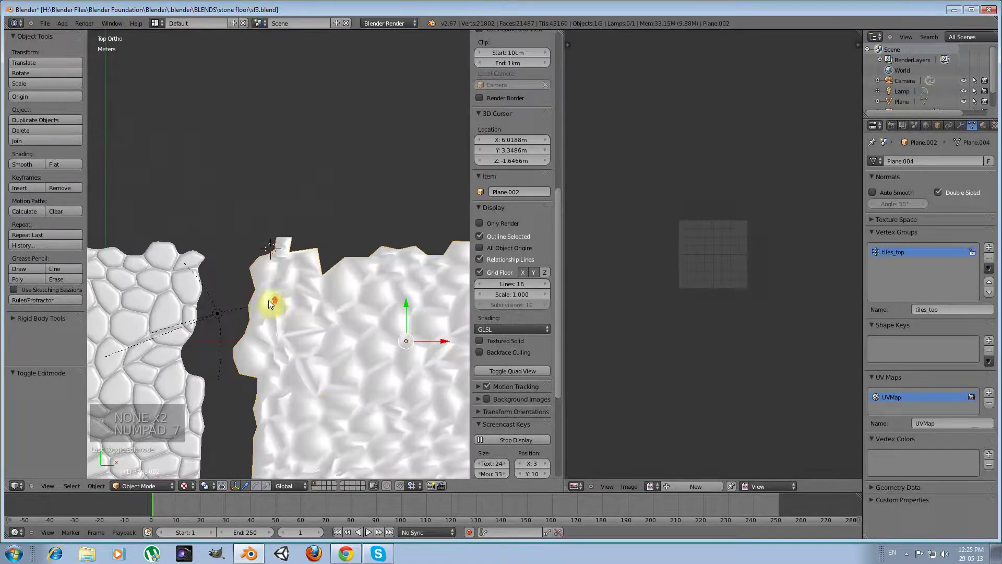
Step: Nudge another stray vertex a few centimetres onto the outline and leave Edit Mode
key("Tab")
key("a")
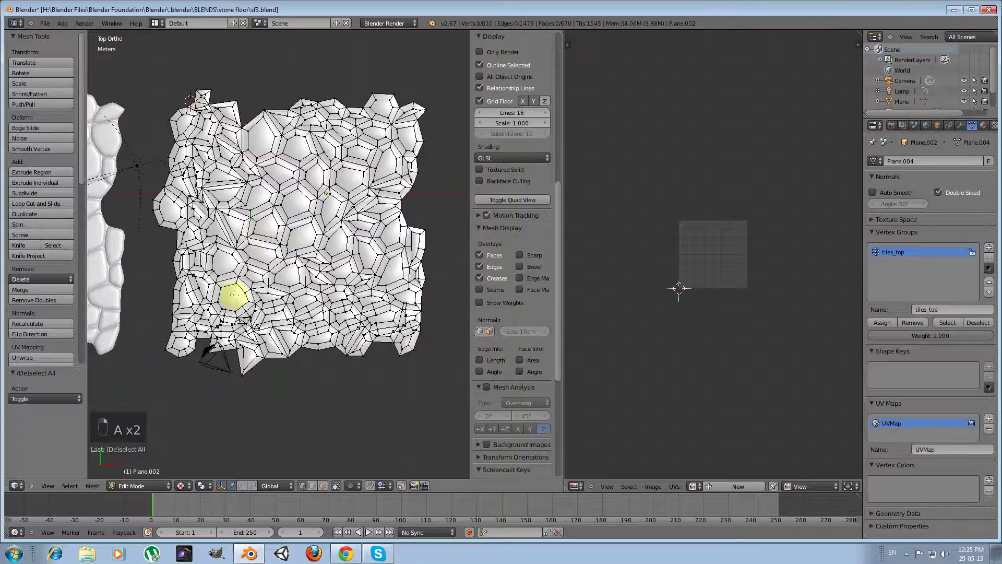
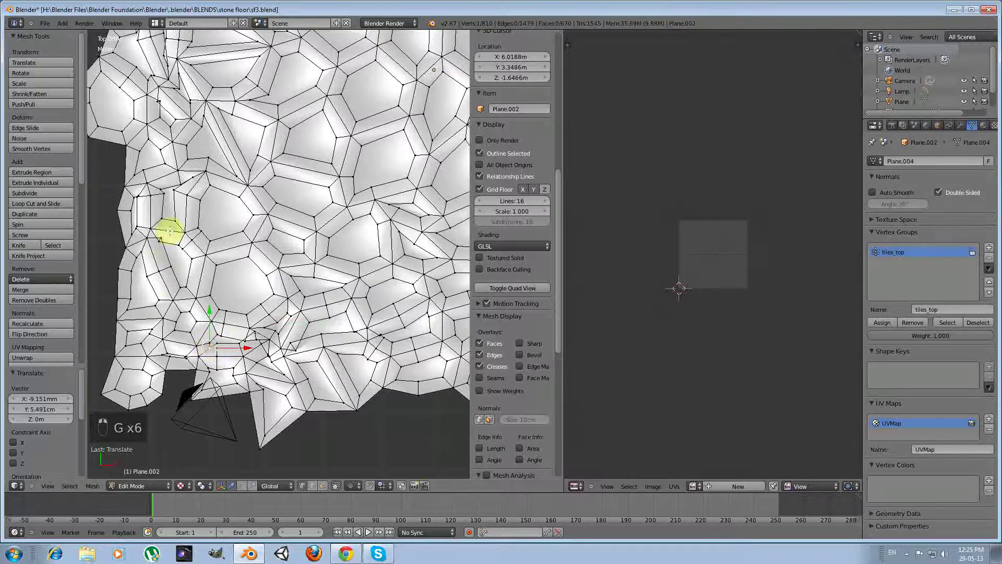
key("g")
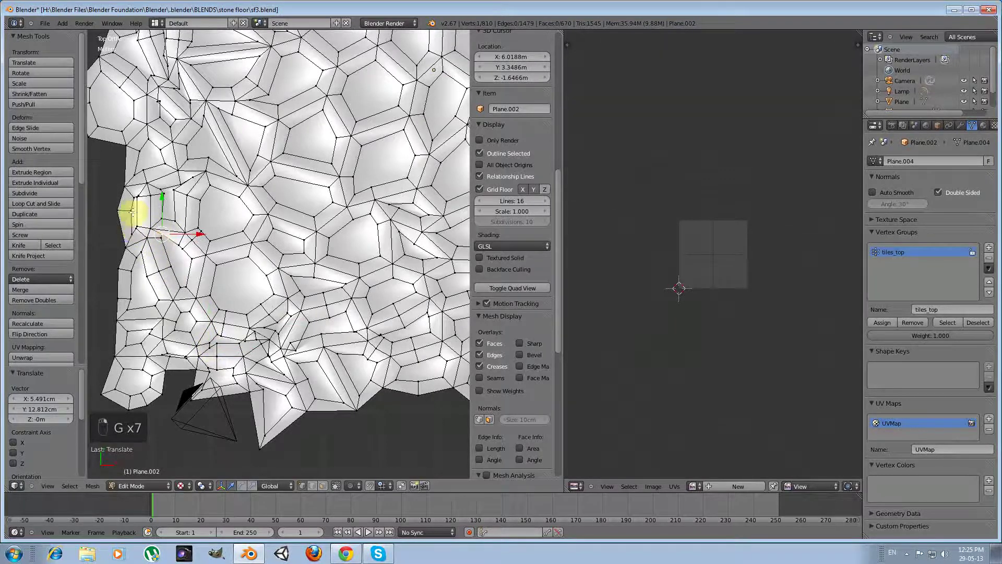
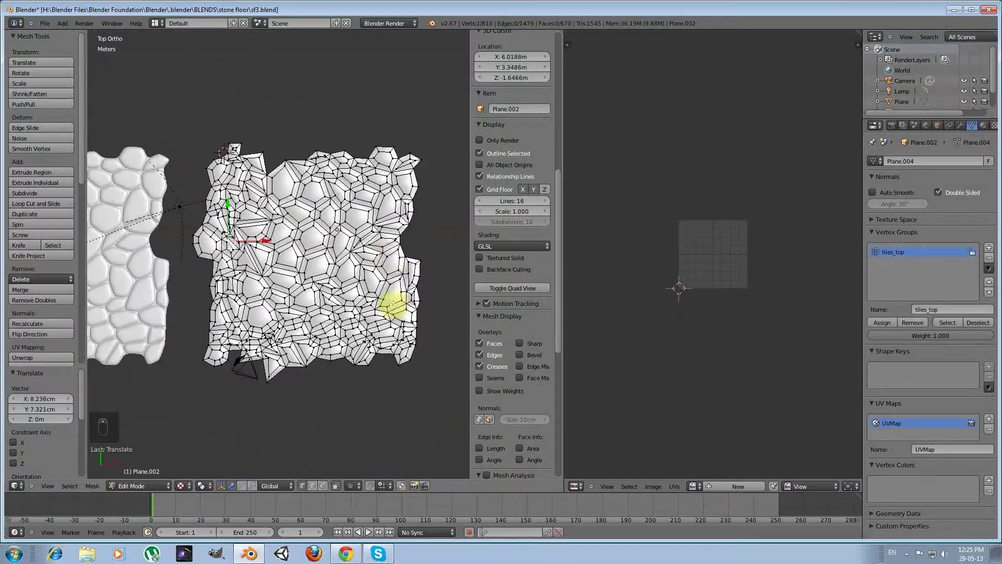
key("Tab")
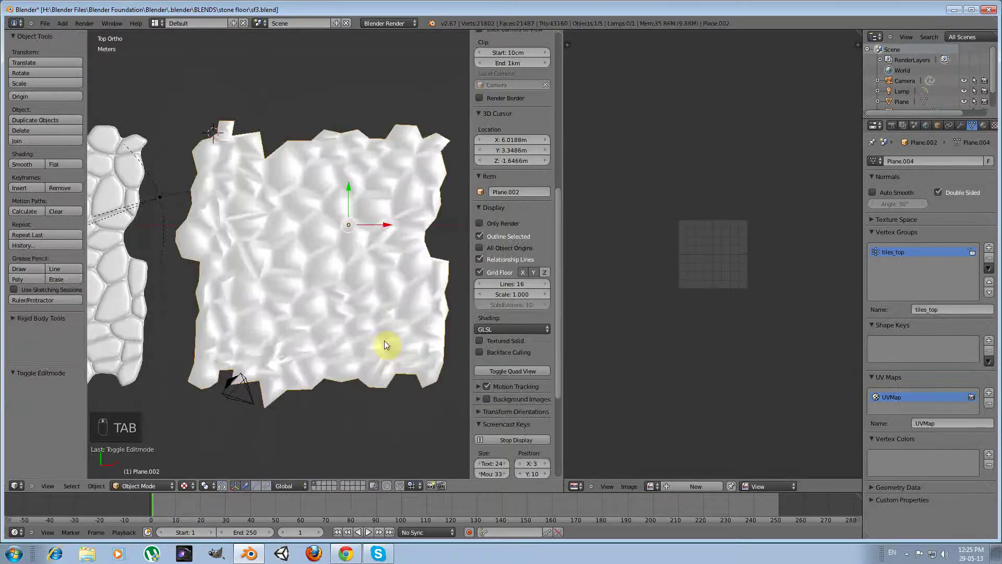
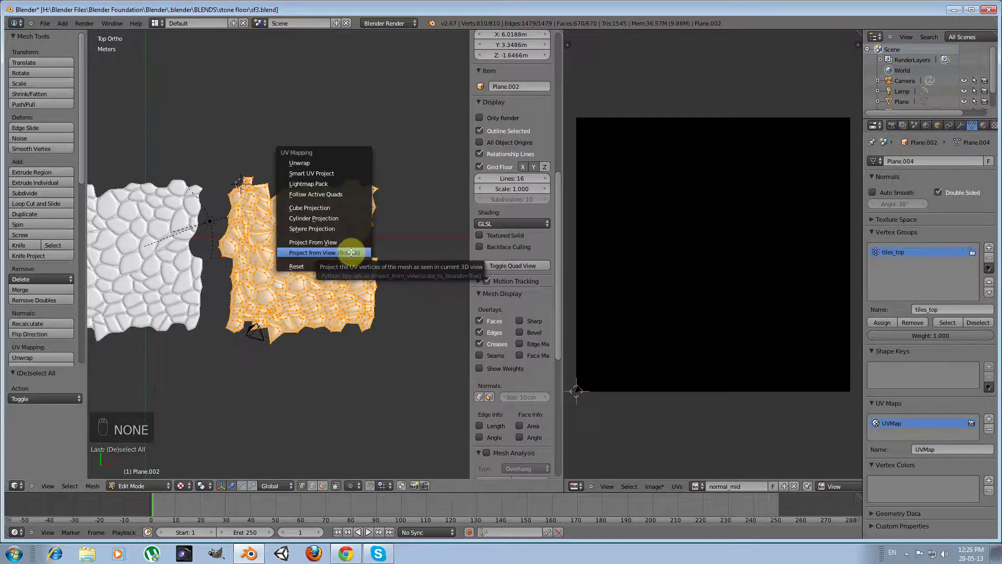
Step: Unwrap all faces with Project from View (Bounds) so the layout fills the normal_mid image
key("u")
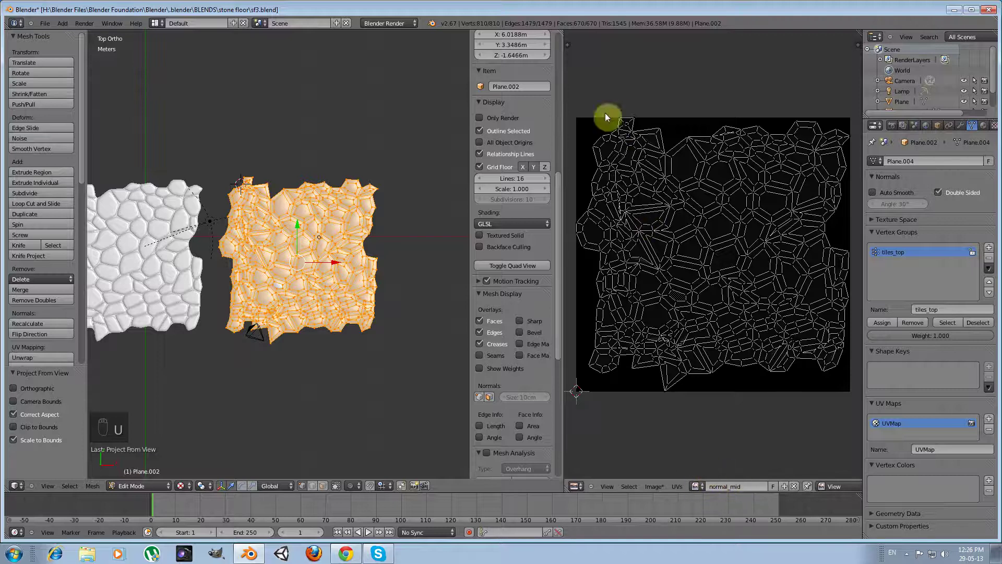
Step: Snap the 3D cursor to the high-poly tile and move Plane.002 onto it so they overlap
key("Tab")
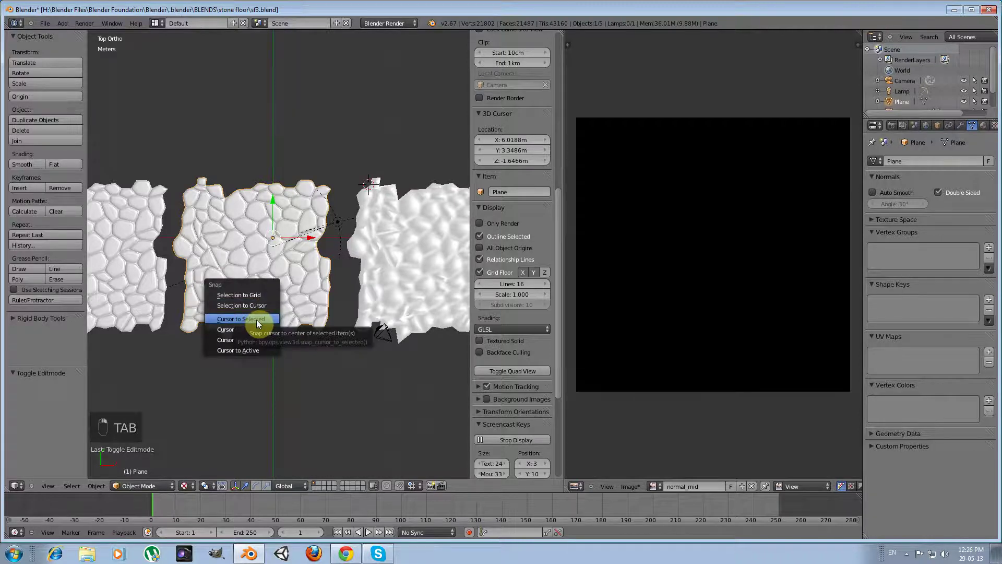
left_click_drag(259, 323, 432, 264)
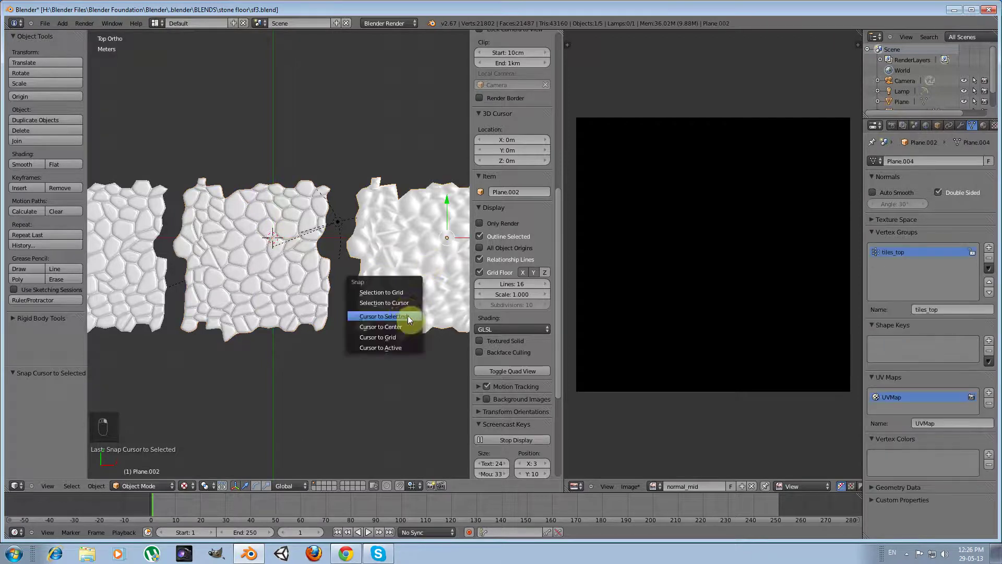
key("shift+s")
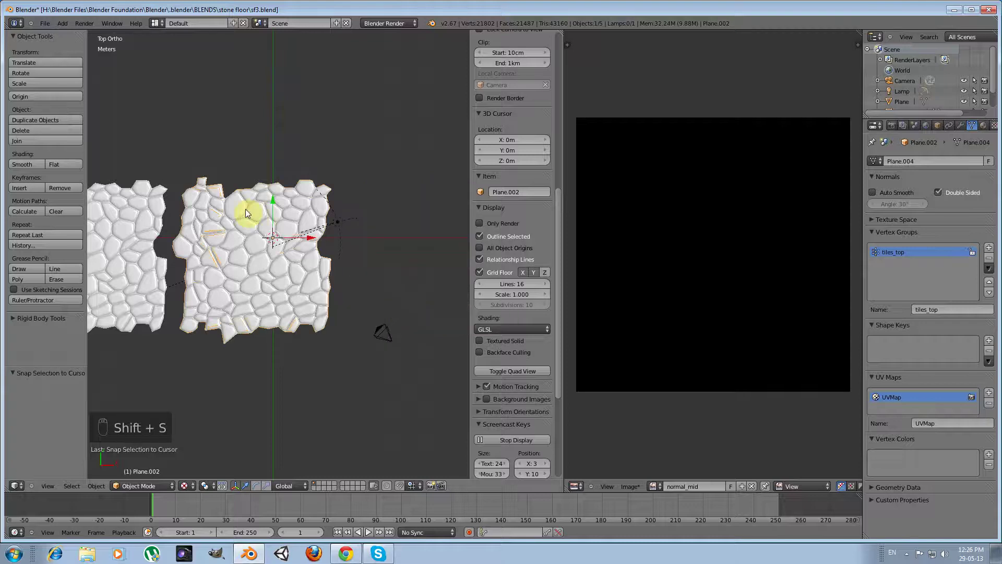
left_click_drag(254, 299, 249, 286)
Step: Bake tangent normals Selected to Active into normal_mid, then slide the mid-poly tile about 11 m aside on X
key("g")
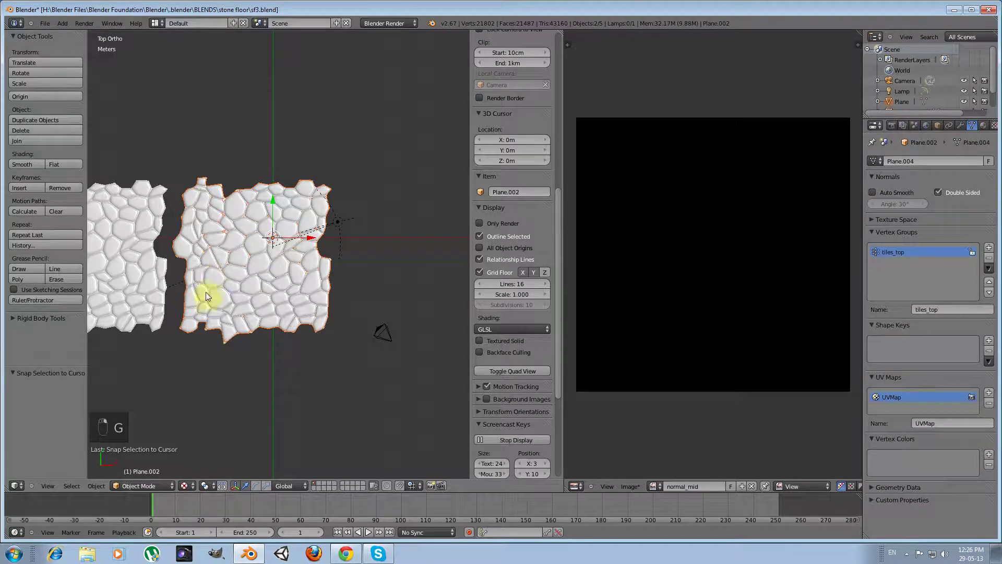
key("g")
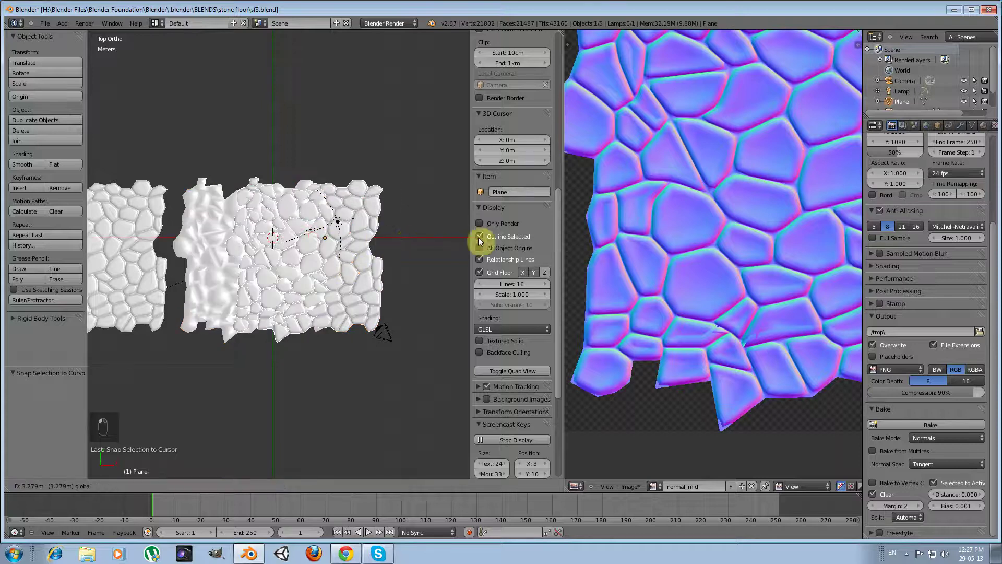
key("ctrl+z")
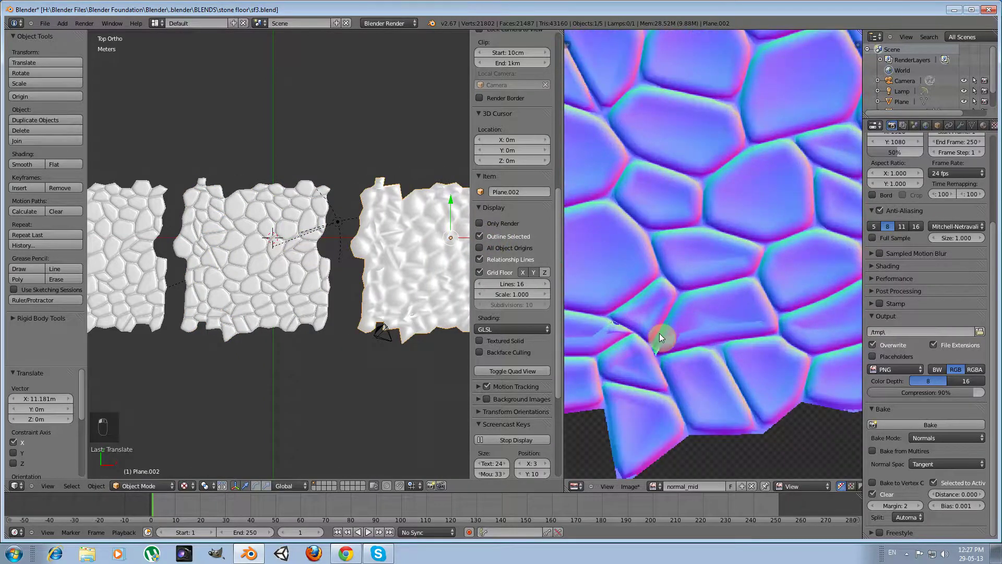
Step: Add a new material and an Image or Movie texture loaded with the baked normal_mid image
left_click_drag(436, 330, 325, 240)
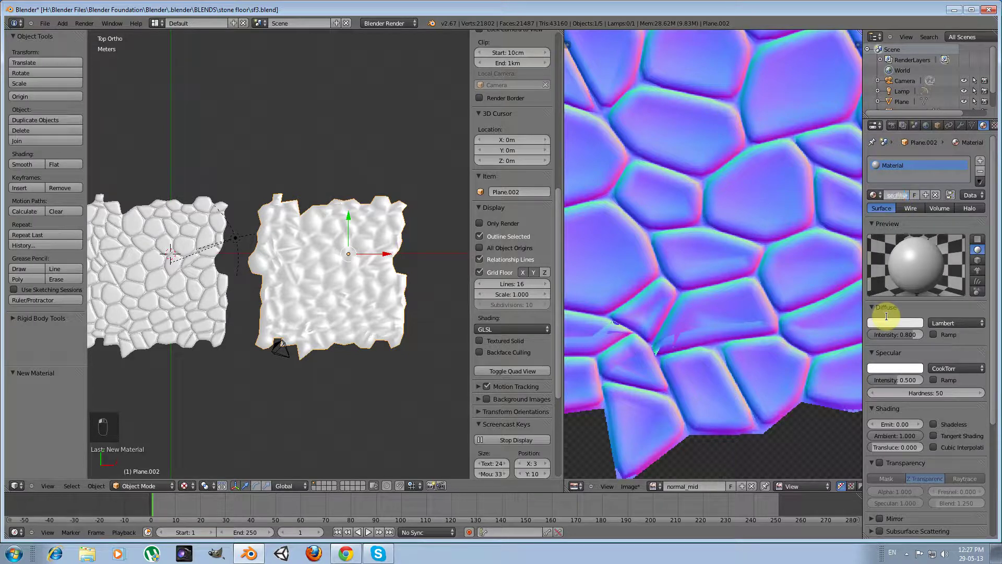
key("o")
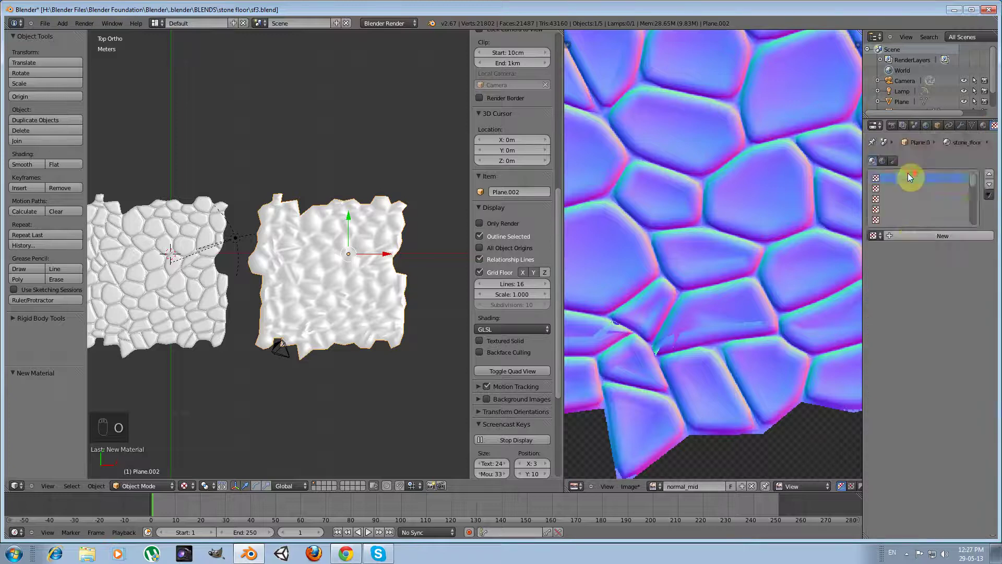
left_click_drag(915, 233, 920, 237)
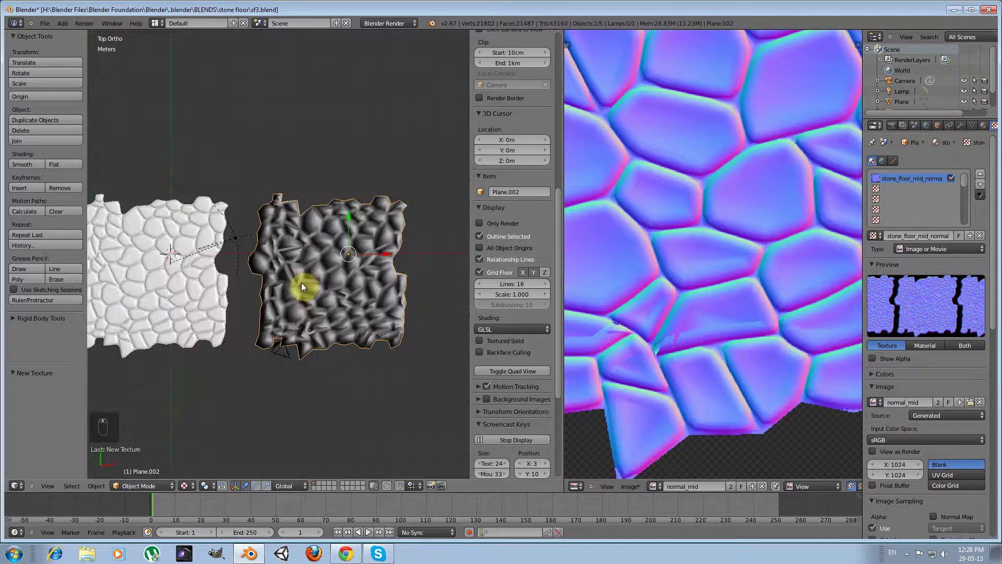
Step: Enable Normal Map sampling on UV coordinates and save the bake as normal_mid.png
key("alt+z")
key("alt+z")
key("Tab")
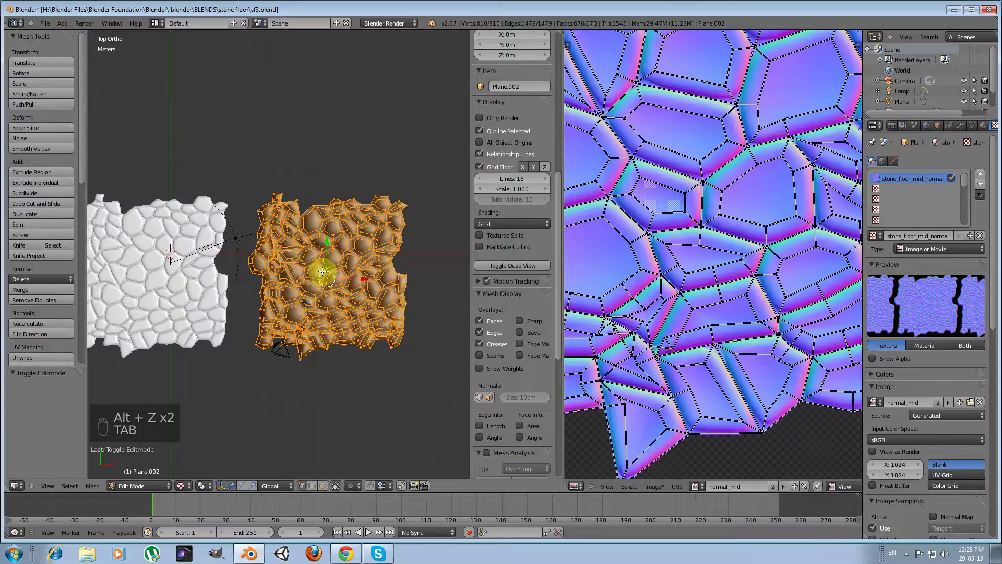
key("Tab")
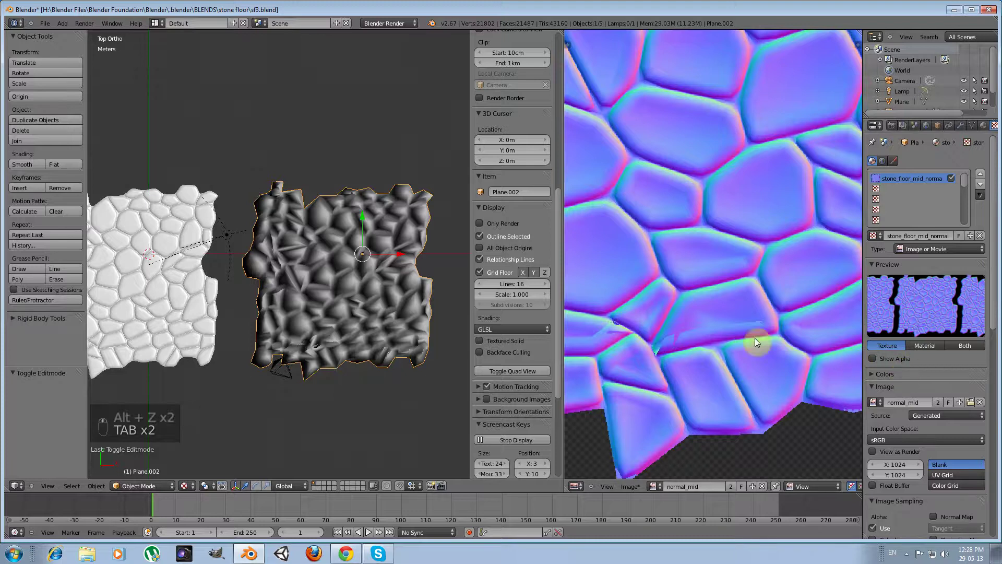
key("Tab")
key("Tab")
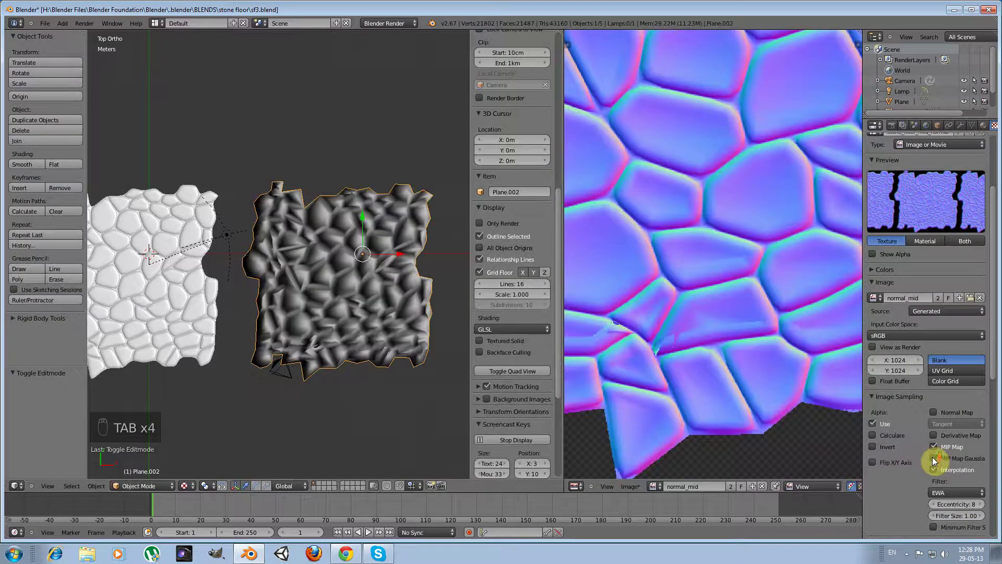
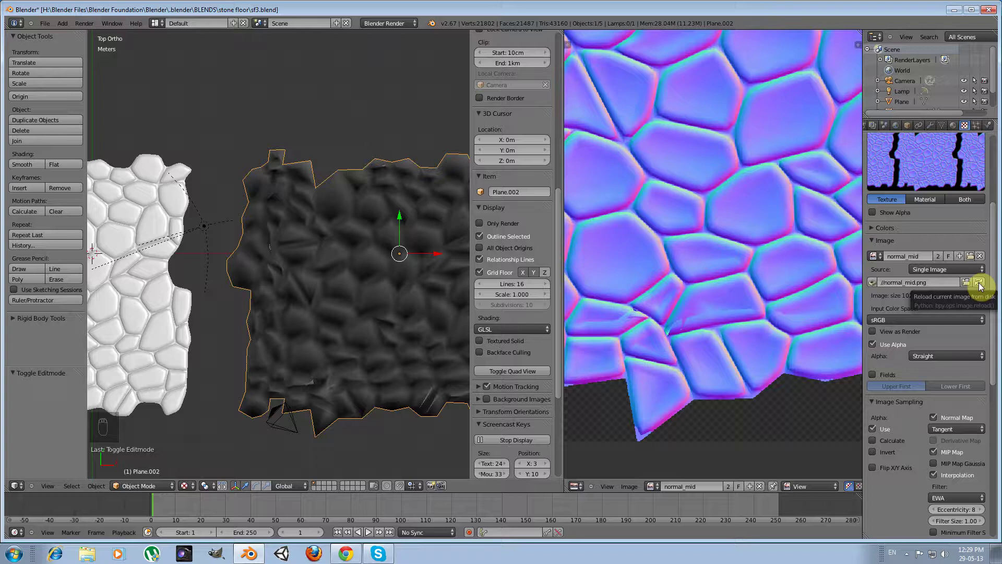
left_click_drag(309, 228, 264, 309)
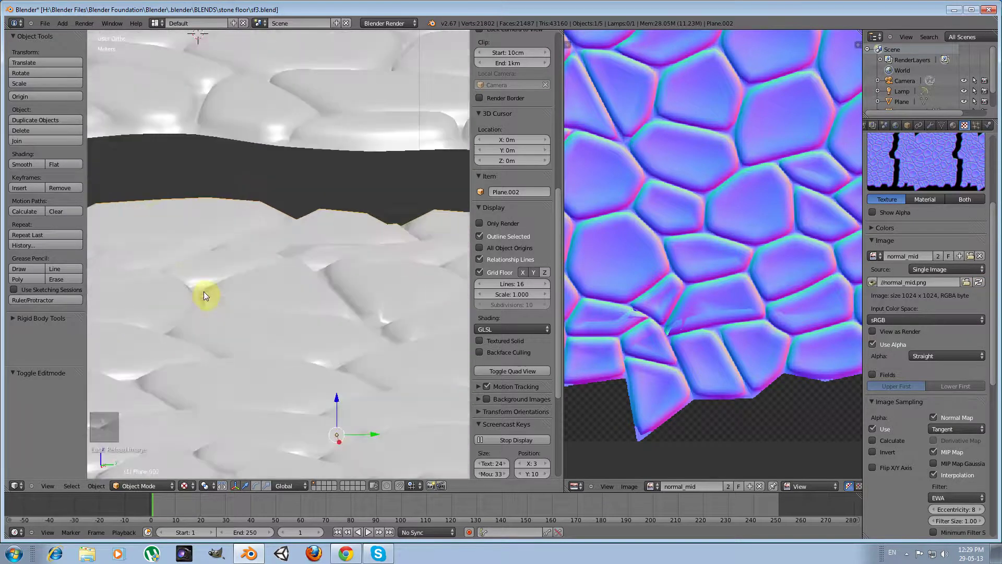
key("KP_5")
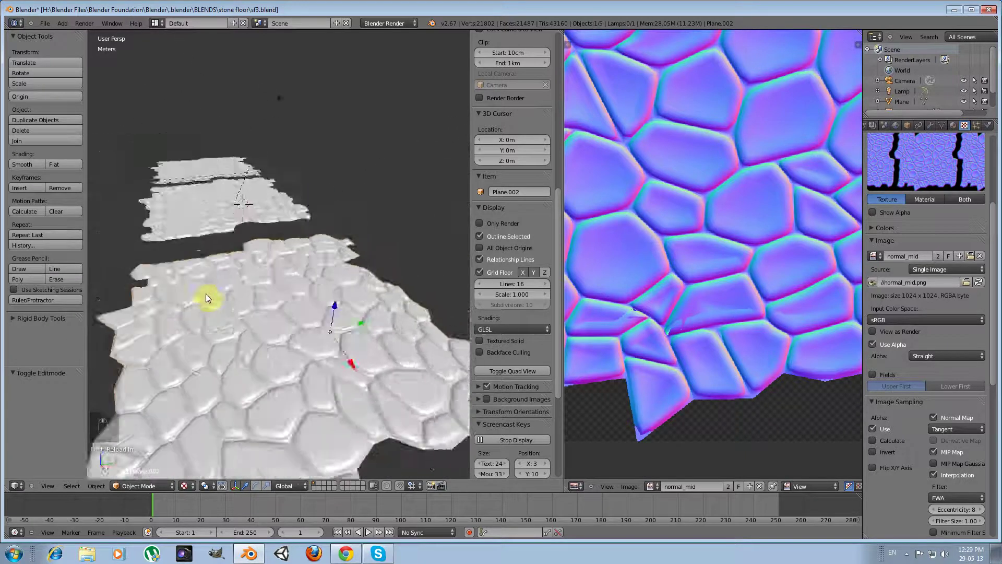
key("Tab")
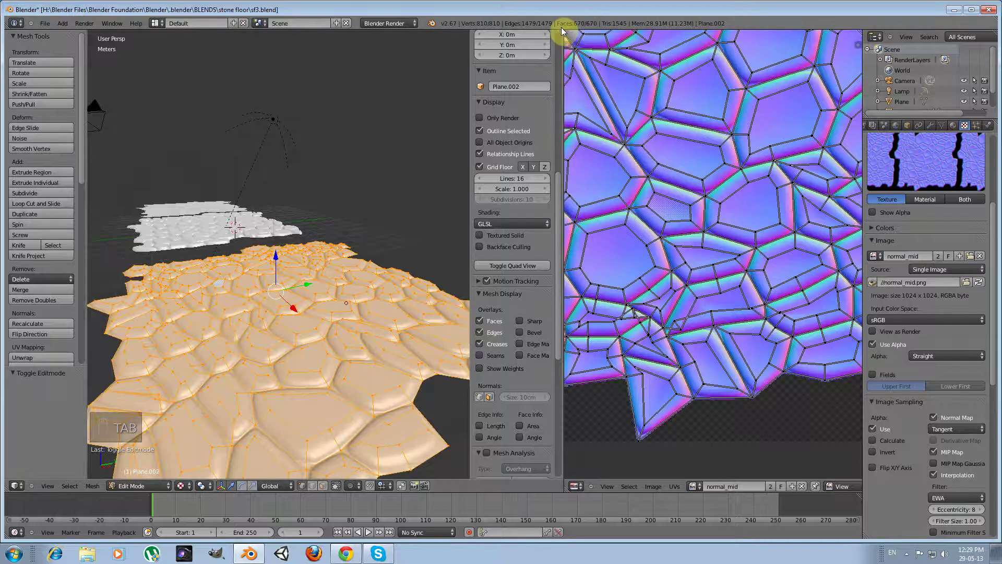
key("Tab")
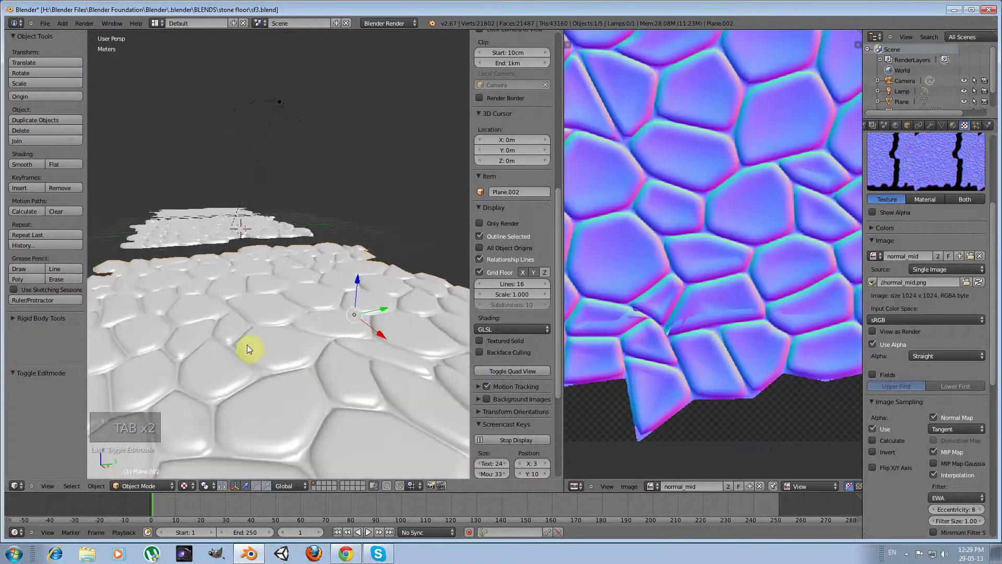
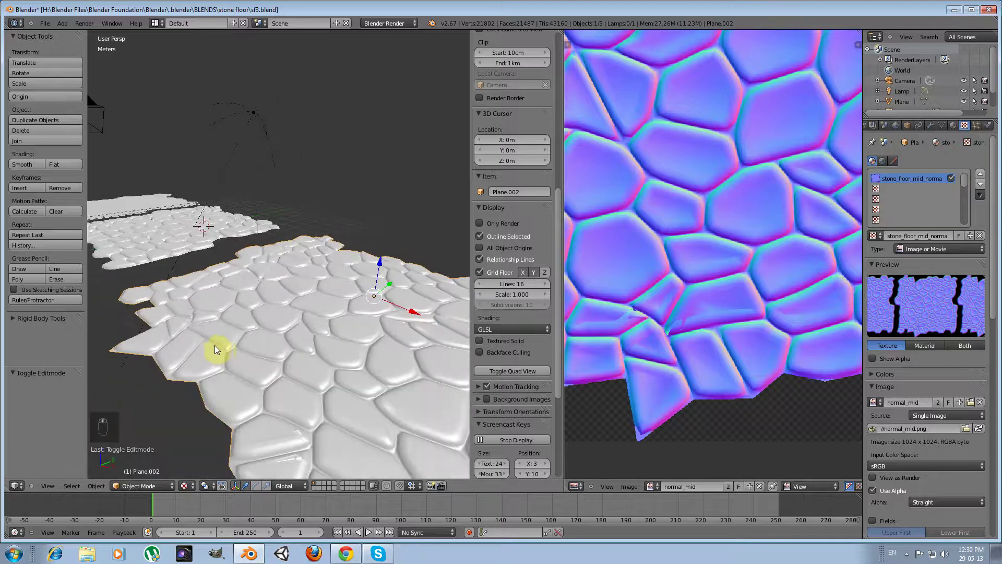
middle_click(234, 345)
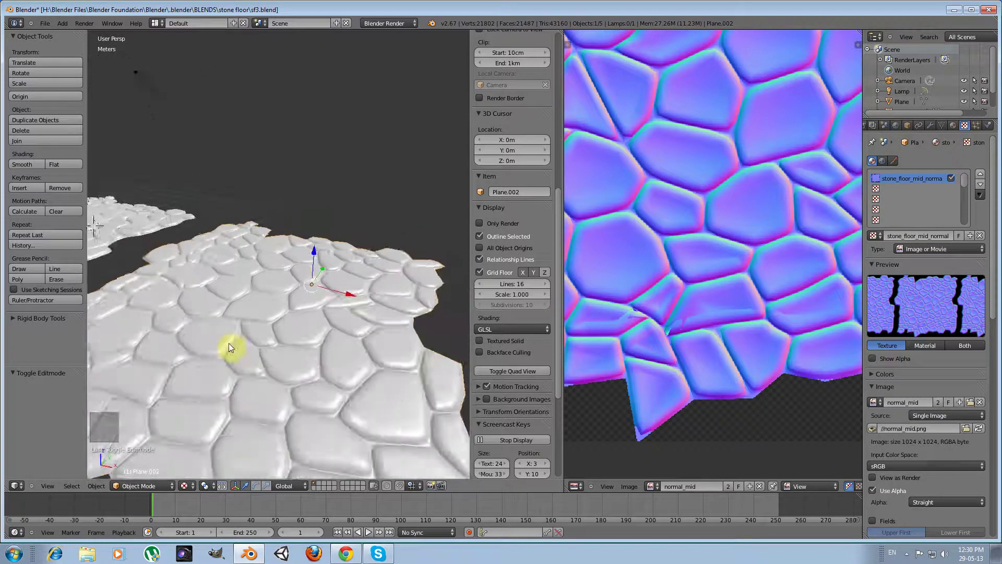
key("KP_7")
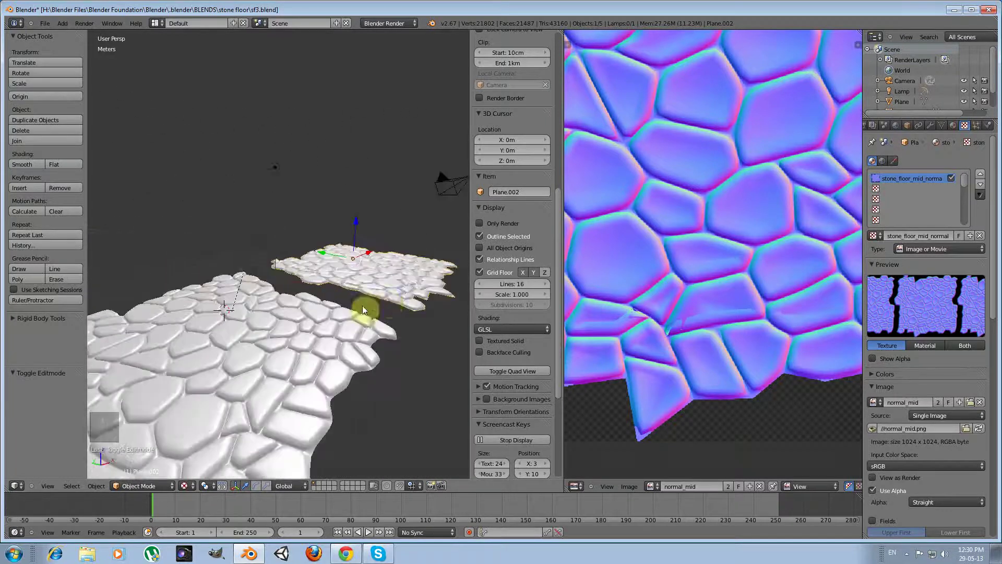
middle_click(304, 309)
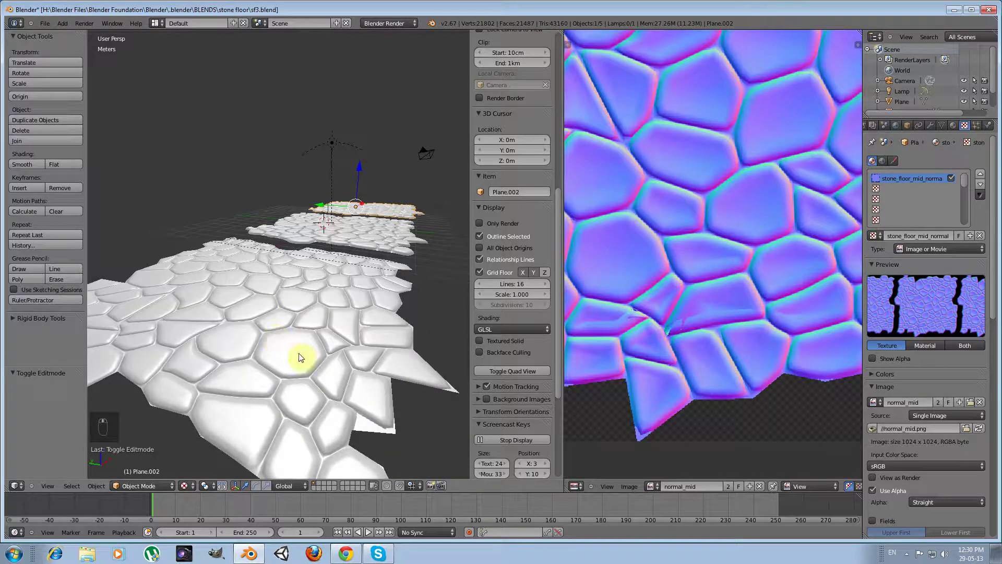
Step: Inspect Plane.001's baked stone detail up close and maximize the 3D viewport with Ctrl+Up
key("Tab")
key("Tab")
key("Tab")
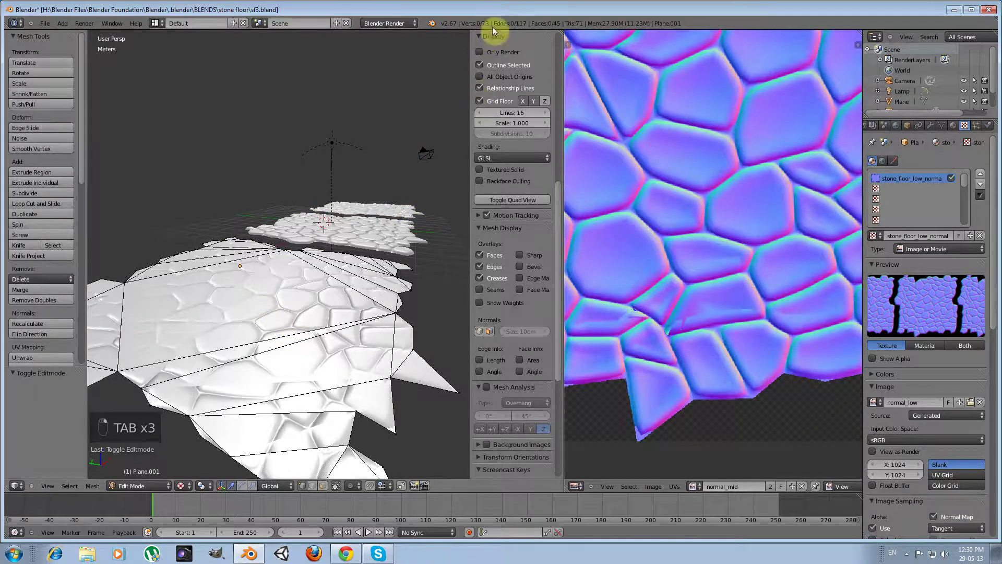
key("Tab")
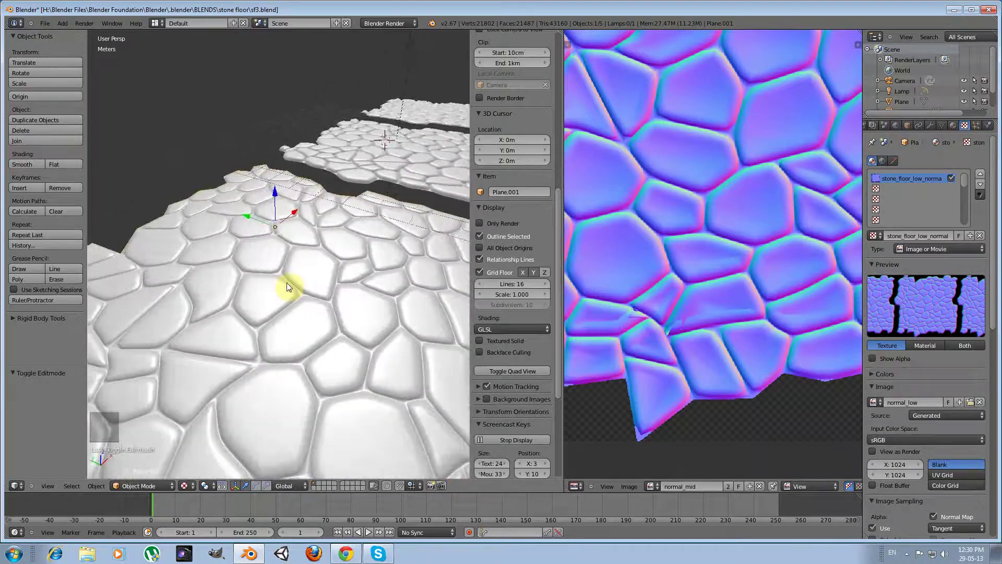
middle_click(313, 291)
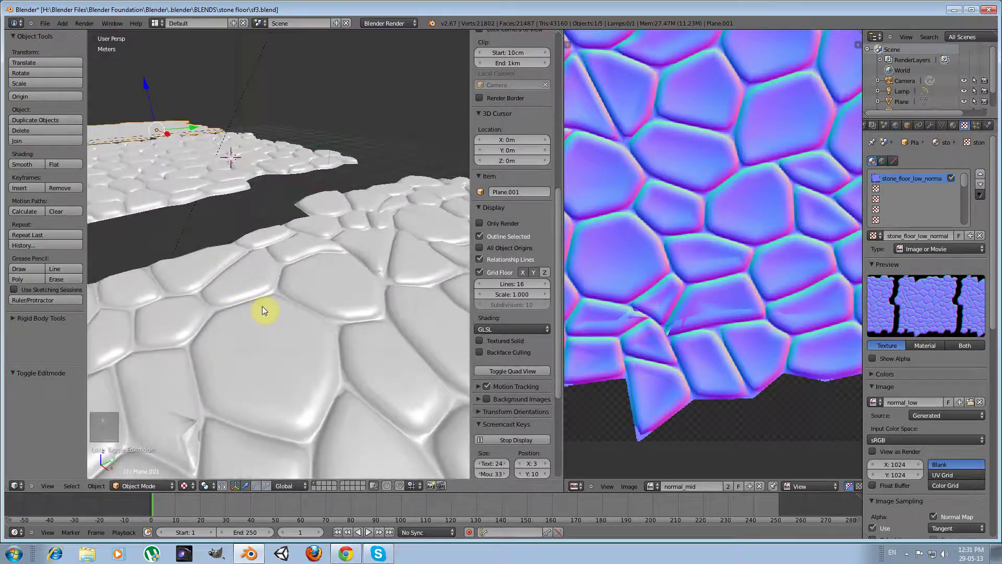
key("ctrl+Up")
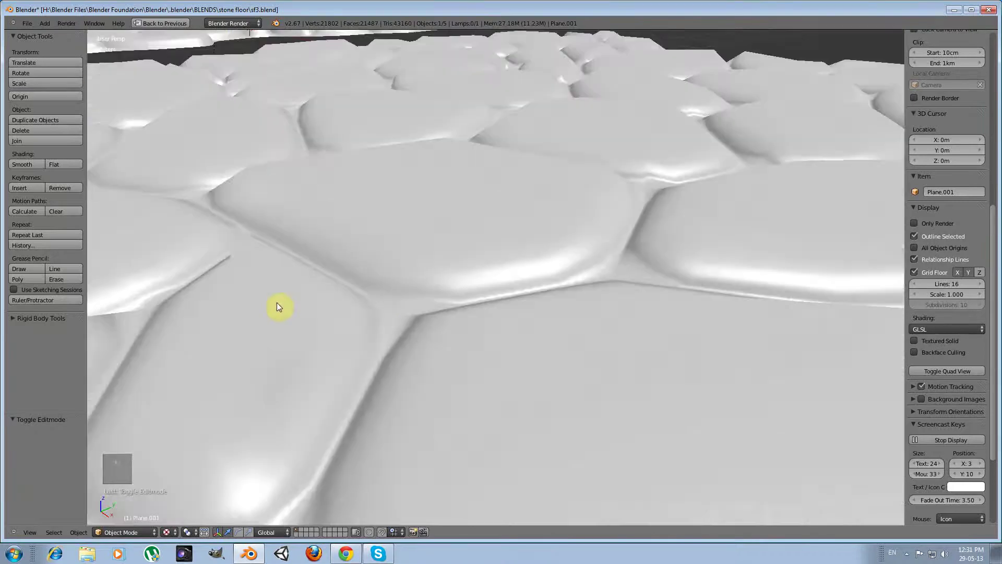
left_click_drag(280, 301, 345, 321)
middle_click(345, 322)
middle_click(410, 311)
left_click_drag(413, 309, 389, 307)
left_click_drag(377, 310, 389, 304)
left_click_drag(389, 304, 380, 304)
left_click_drag(379, 301, 376, 336)
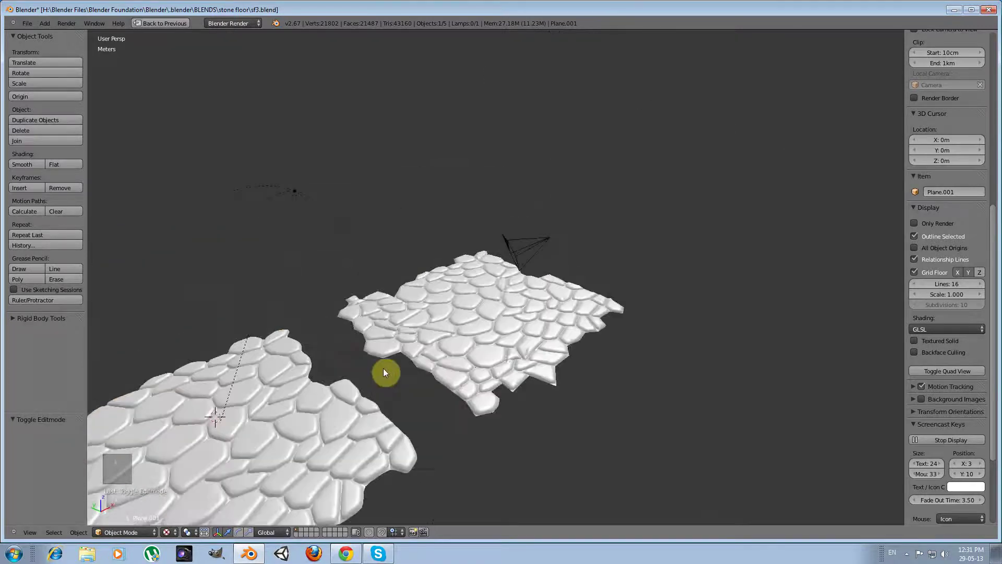
key("KP_7")
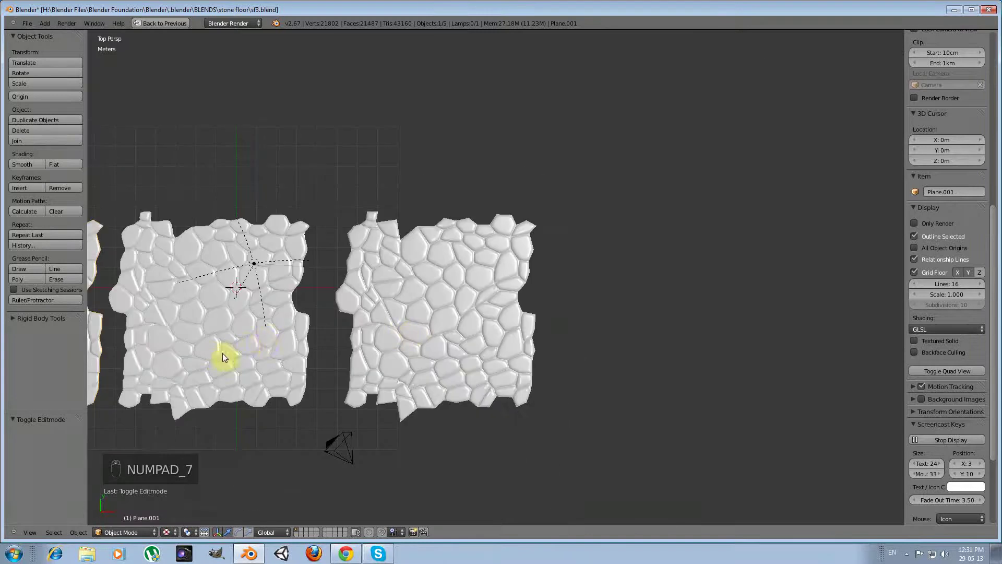
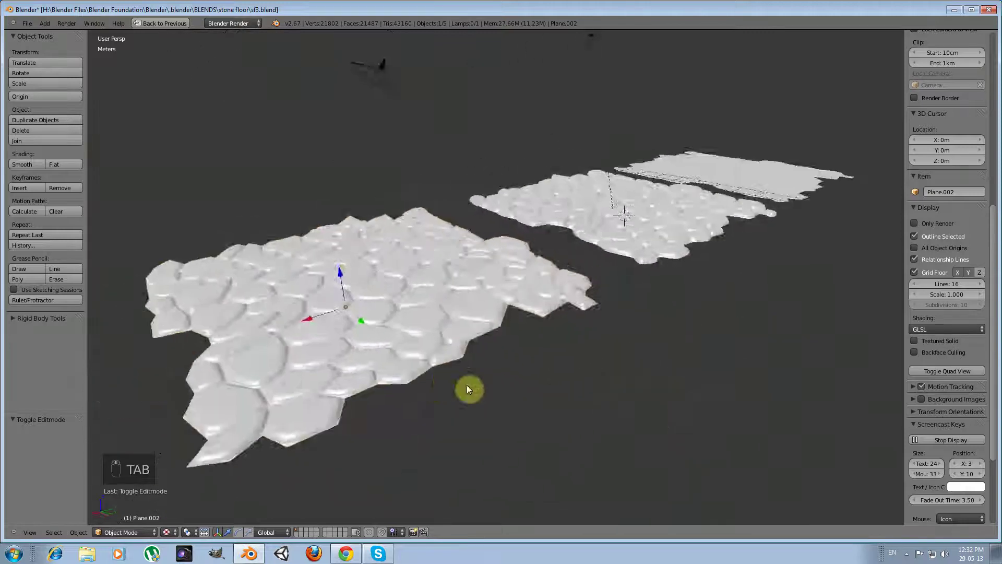
left_click_drag(618, 384, 621, 381)
key("KP_7")
left_click_drag(539, 376, 508, 374)
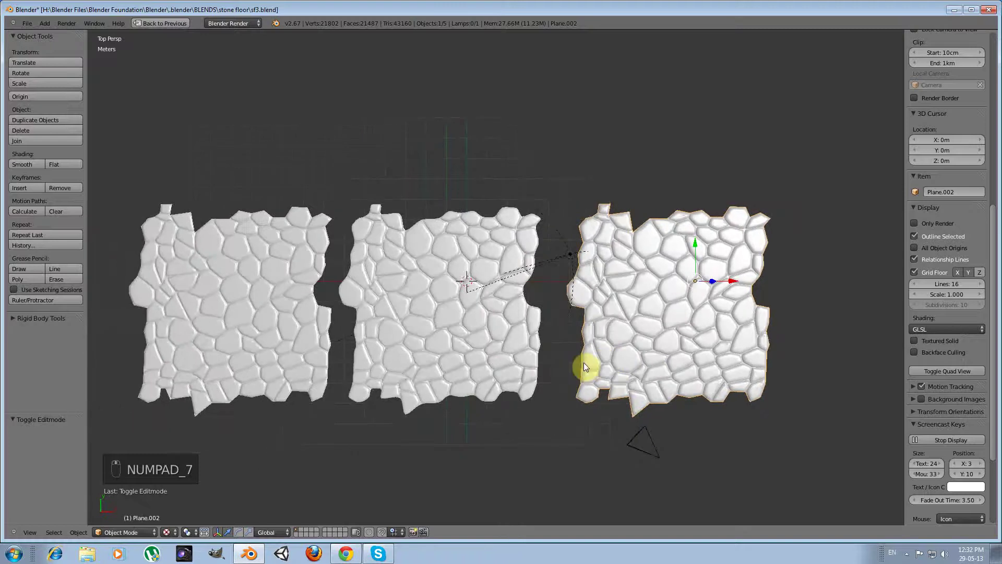
left_click_drag(586, 366, 587, 366)
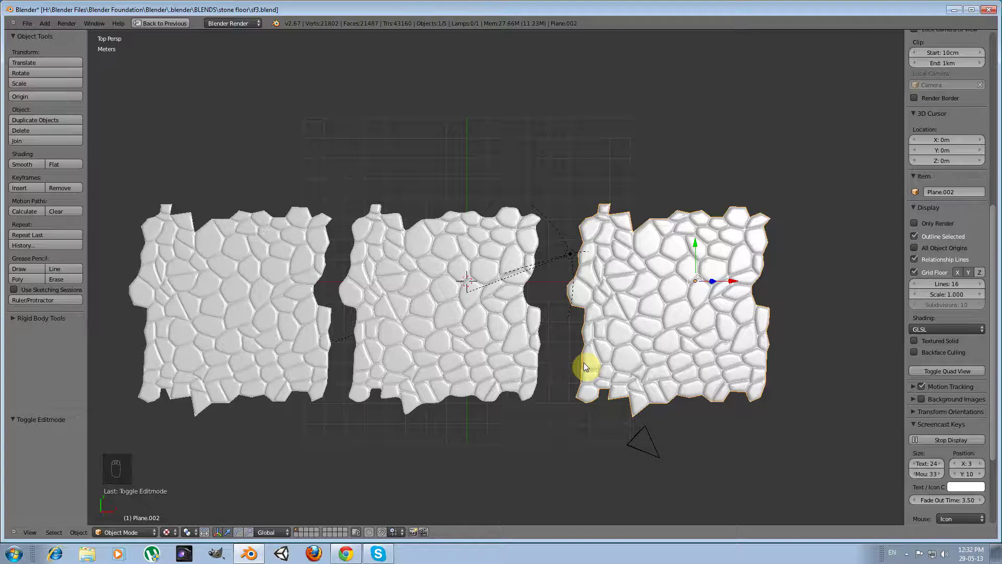
left_click_drag(586, 365, 574, 360)
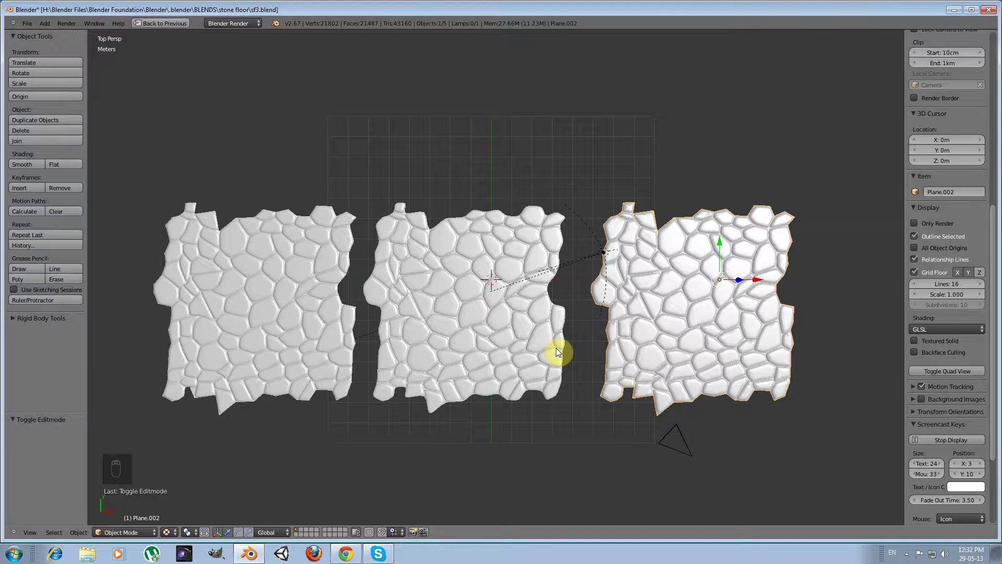
left_click_drag(546, 339, 489, 344)
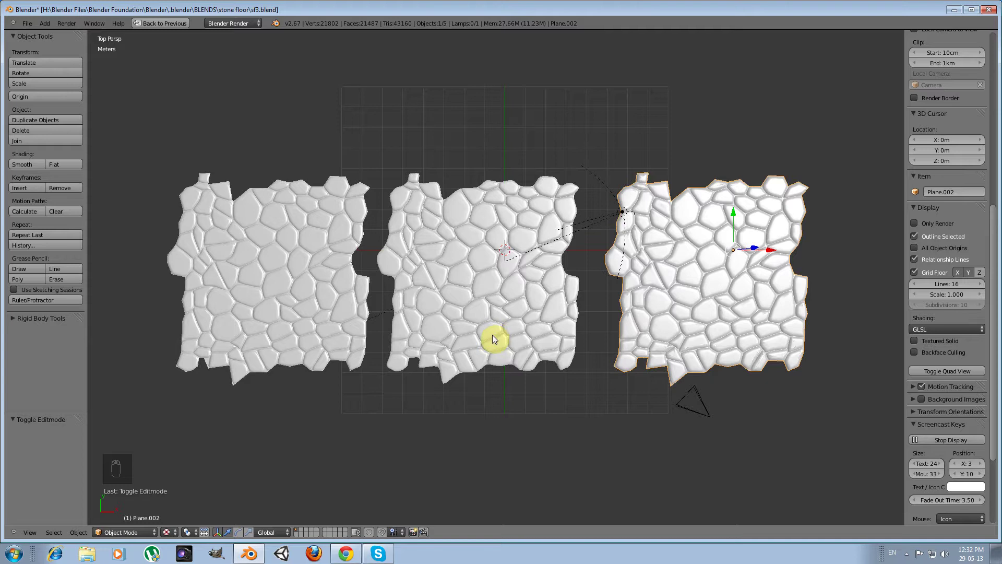